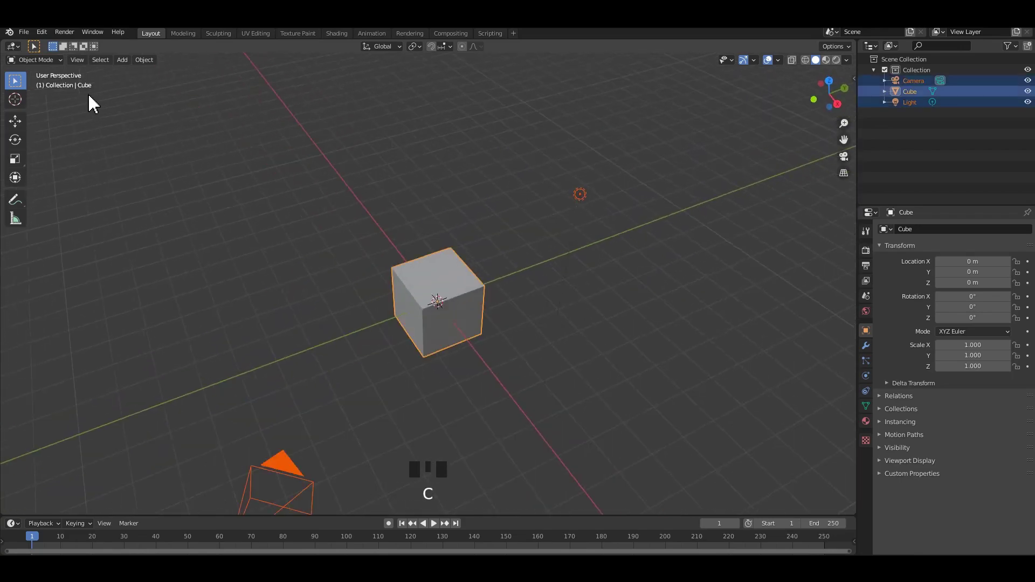
- Select every default object with A and delete them, leaving an empty collection
left_click_drag(26, 94, 536, 252)
left_click_drag(537, 252, 856, 74)
left_click_drag(856, 74, 886, 345)
left_click_drag(698, 331, 665, 312)
middle_click(654, 309)
key("a")
key("x")
left_click_drag(437, 276, 454, 277)
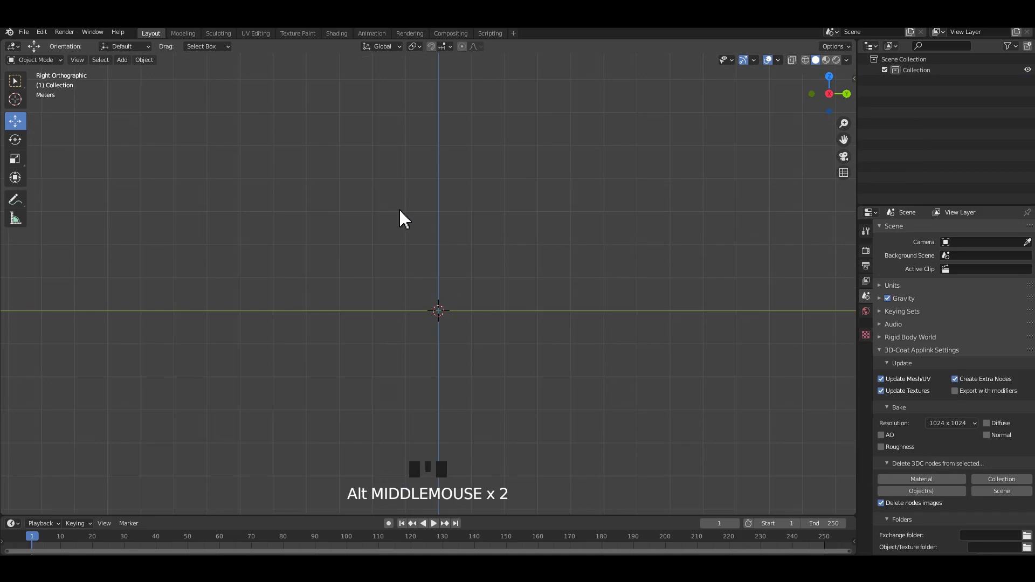
- Add a cube via Shift+A, shrink and move it aside, then apply all transforms
key("shift+a")
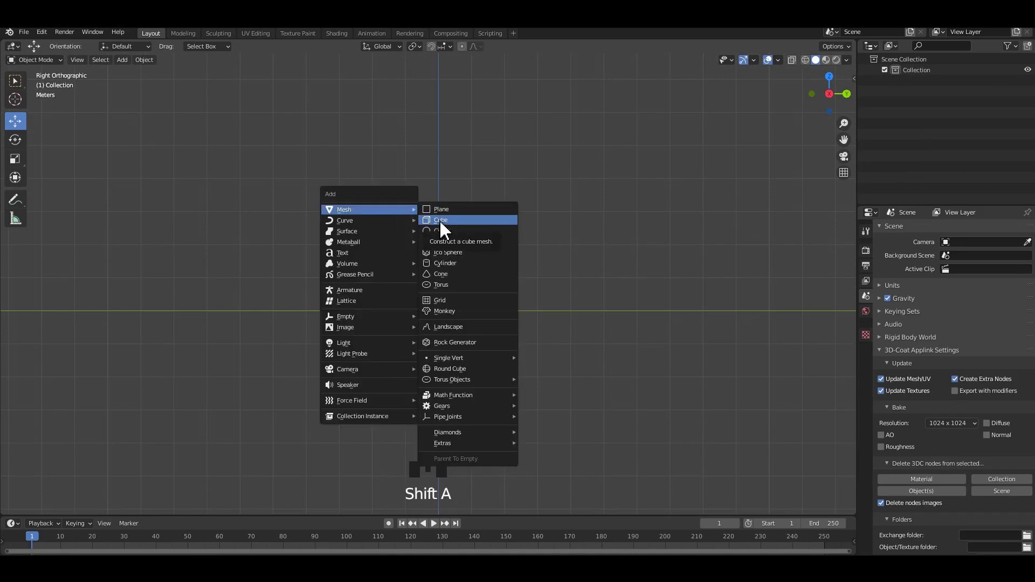
left_click_drag(512, 338, 617, 338)
key("s")
left_click(588, 272)
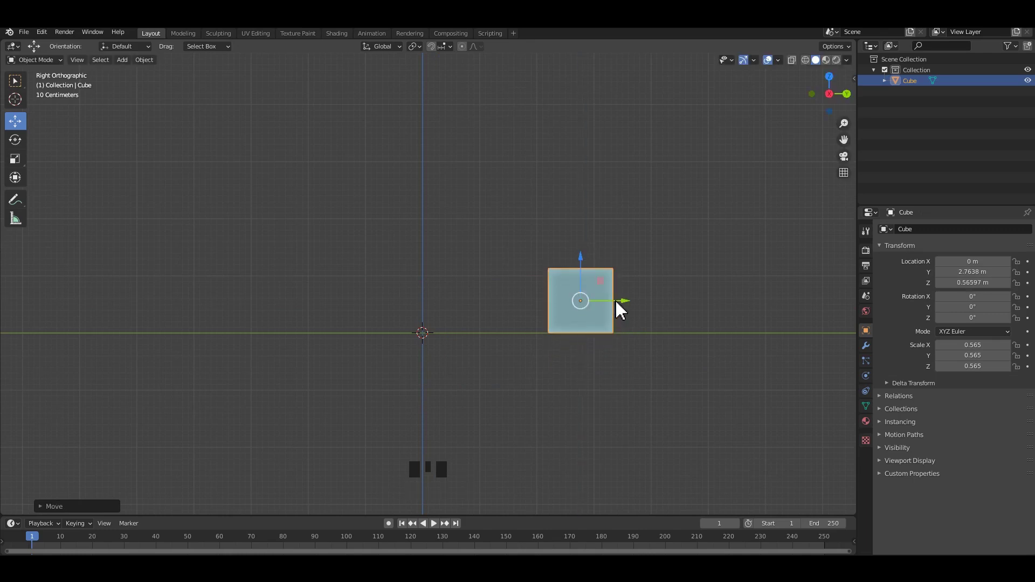
left_click_drag(594, 341, 605, 331)
scroll("up", 3)
left_click_drag(594, 337, 565, 311)
key("ctrl+a")
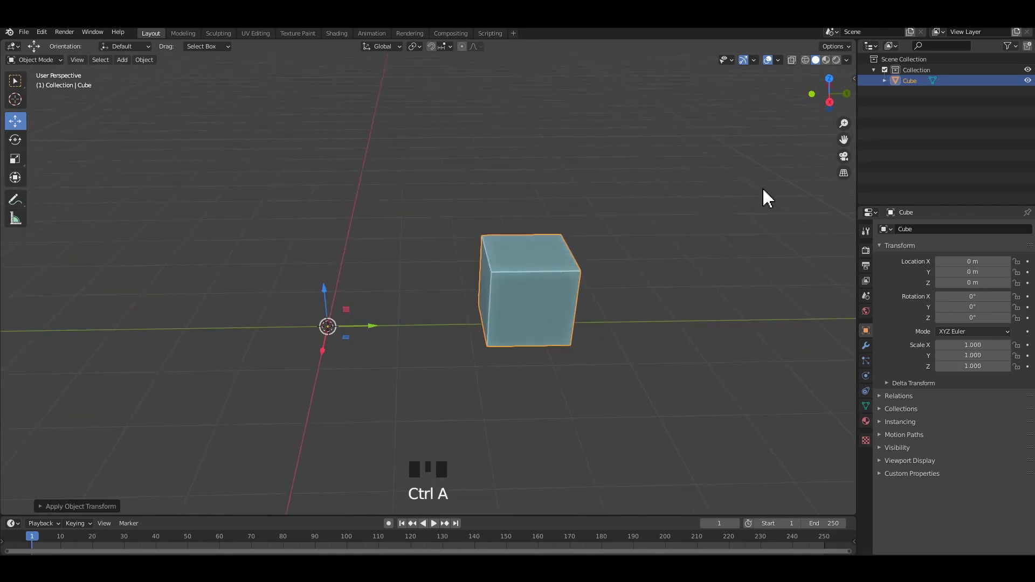
- Show the N sidebar and switch to its Auto Mirror add-on tab
key("n")
left_click_drag(854, 184, 848, 168)
left_click(856, 192)
left_click_drag(785, 84, 798, 116)
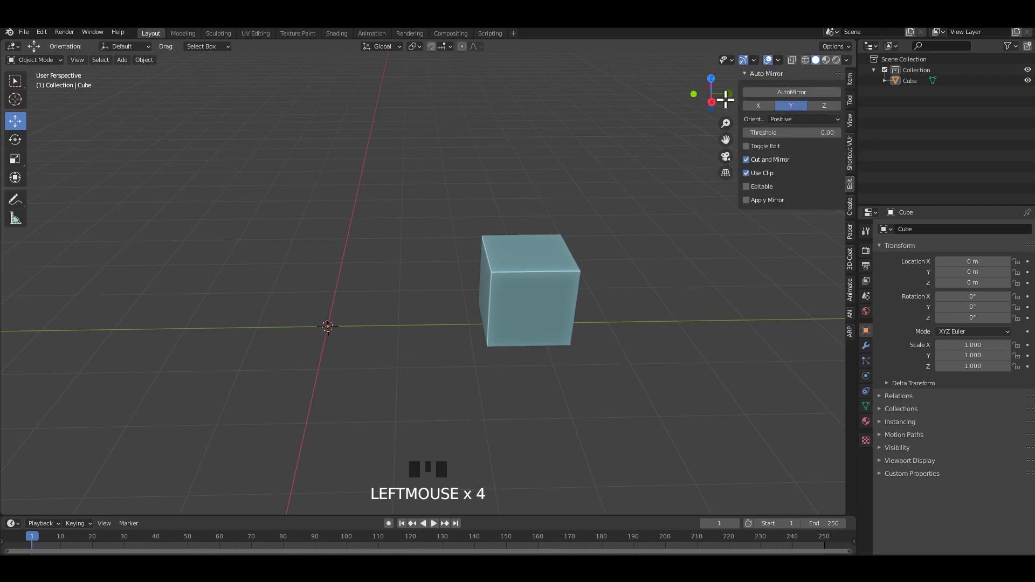
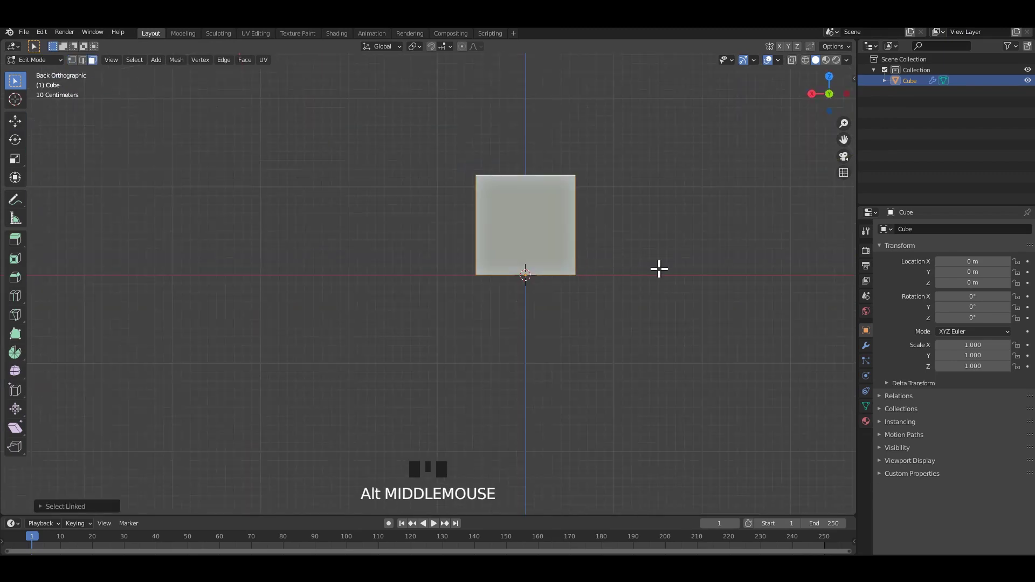
- Scale the cube's mesh narrower along its width into a tall rectangle
key("s")
key("s")
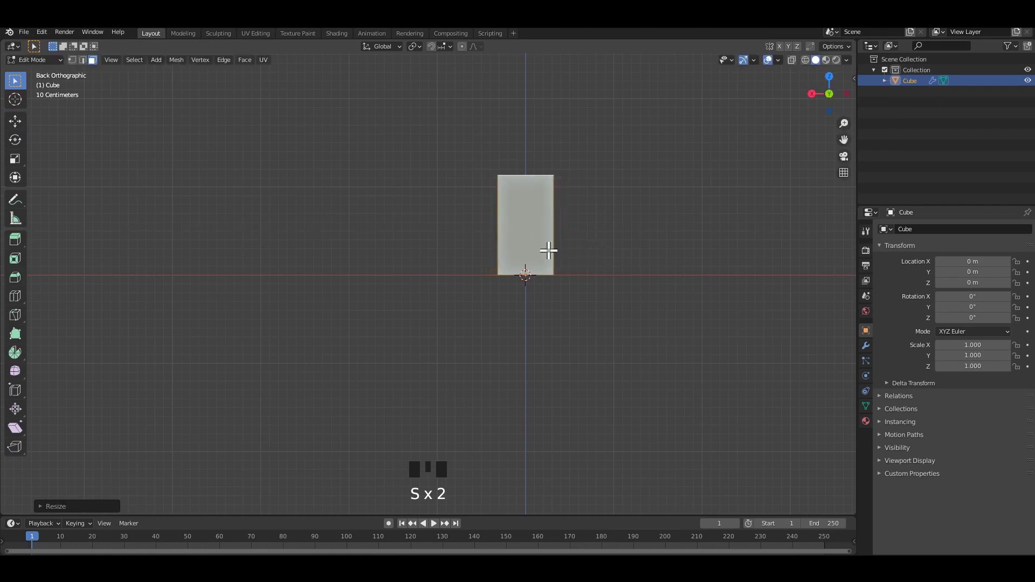
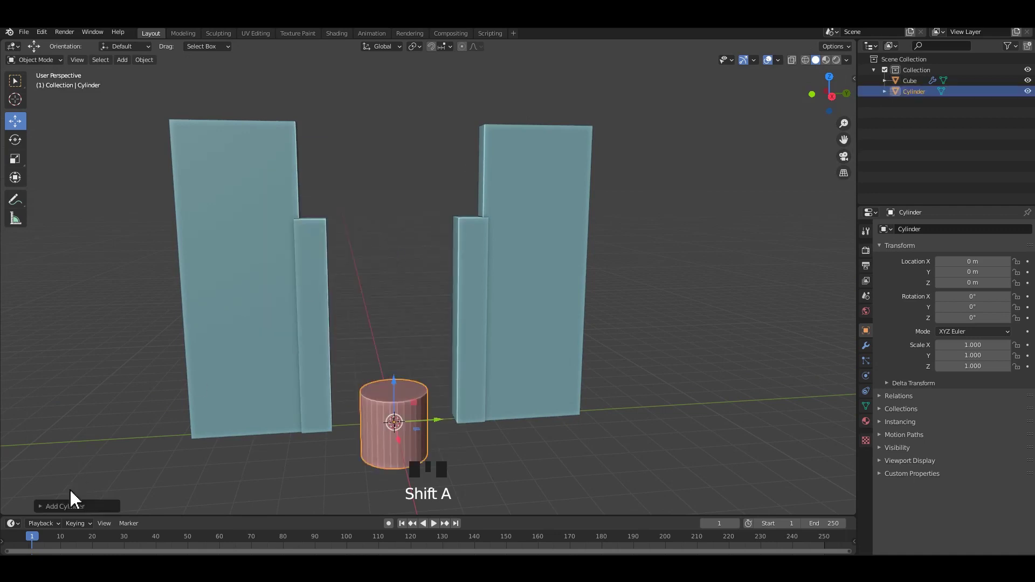
- Shrink the cylinder in side view and move it beside the pier
left_click_drag(73, 516, 404, 371)
left_click_drag(406, 381, 403, 399)
left_click(402, 399)
left_click_drag(402, 399, 422, 426)
left_click_drag(463, 388, 530, 382)
left_click(530, 382)
left_click(871, 419)
left_click_drag(909, 419, 916, 439)
scroll("up", 3)
left_click_drag(690, 406, 523, 385)
scroll("up", 3)
left_click_drag(518, 368, 470, 264)
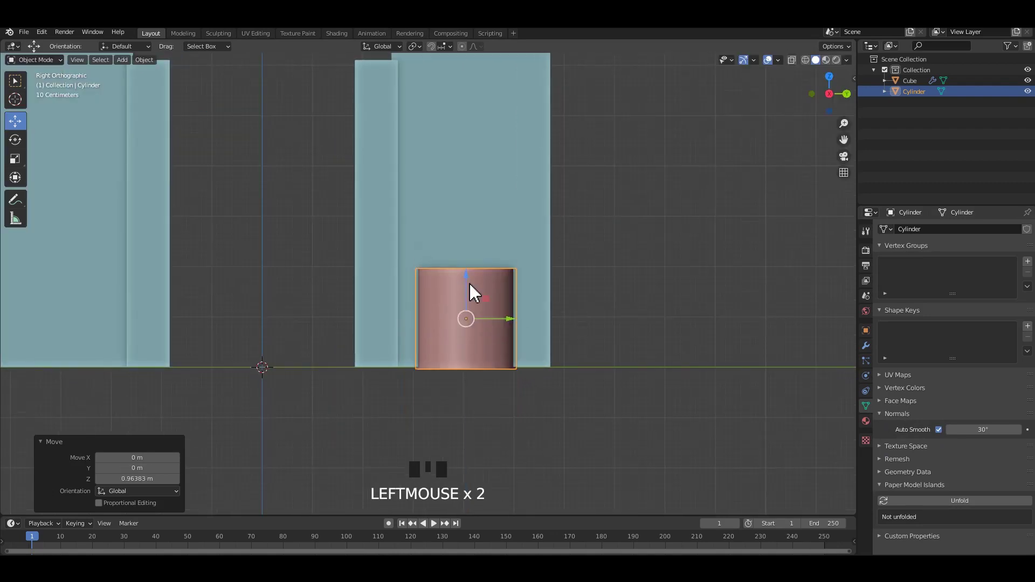
- Resize the cylinder further and slide it onto the pier's base
middle_click(495, 350)
scroll("up", 3)
middle_click(520, 337)
left_click_drag(461, 326, 541, 291)
left_click(542, 291)
left_click(509, 286)
middle_click(561, 333)
key("s")
left_click_drag(537, 253, 578, 316)
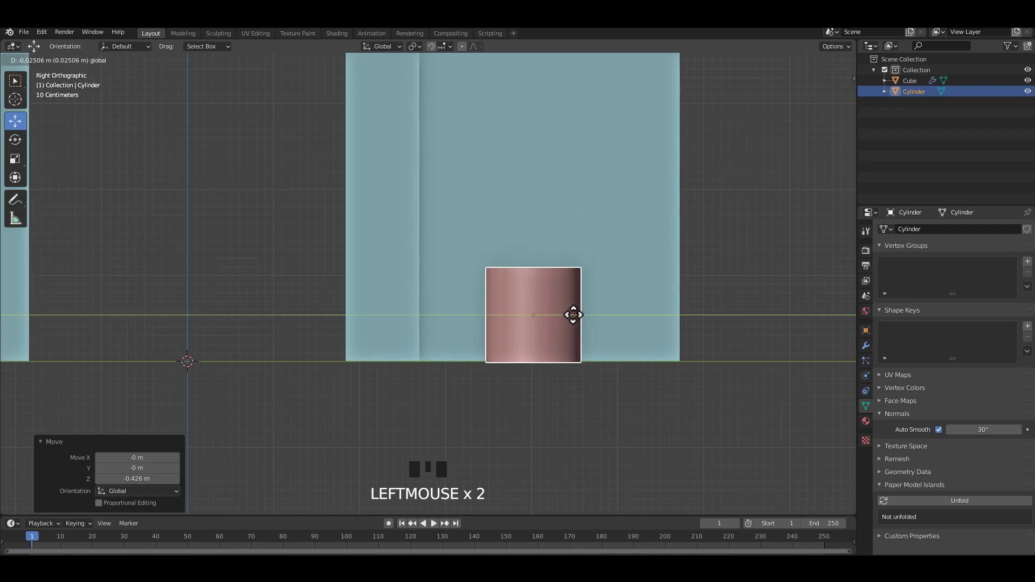
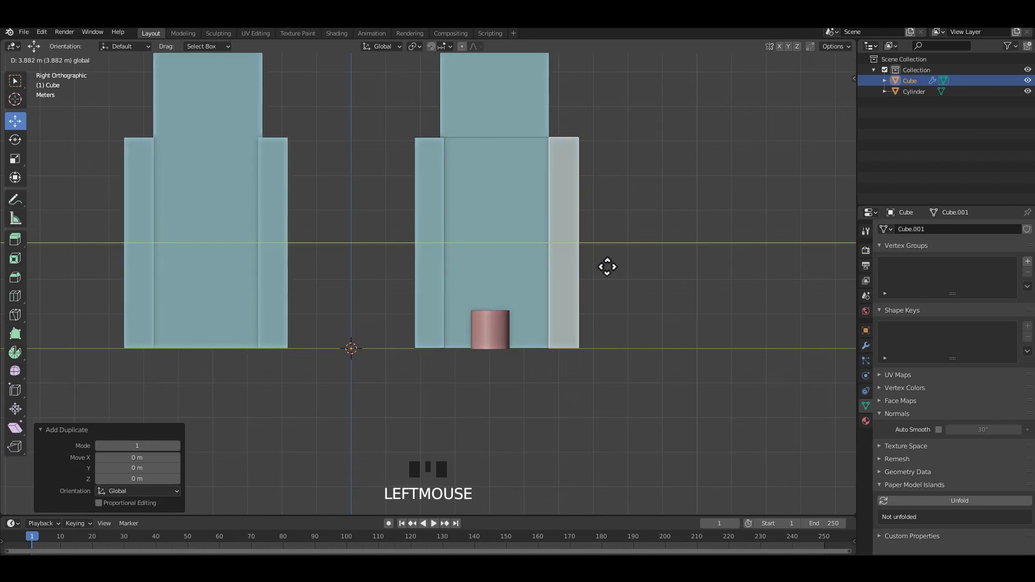
- Duplicate a slab of the pier with Shift+D and settle it beside the pier base
key("Tab")
left_click(507, 334)
scroll("up", 3)
left_click(527, 330)
scroll("down", 3)
left_click_drag(518, 337, 570, 346)
scroll("up", 3)
key("ctrl+s")
scroll("up", 3)
left_click(517, 346)
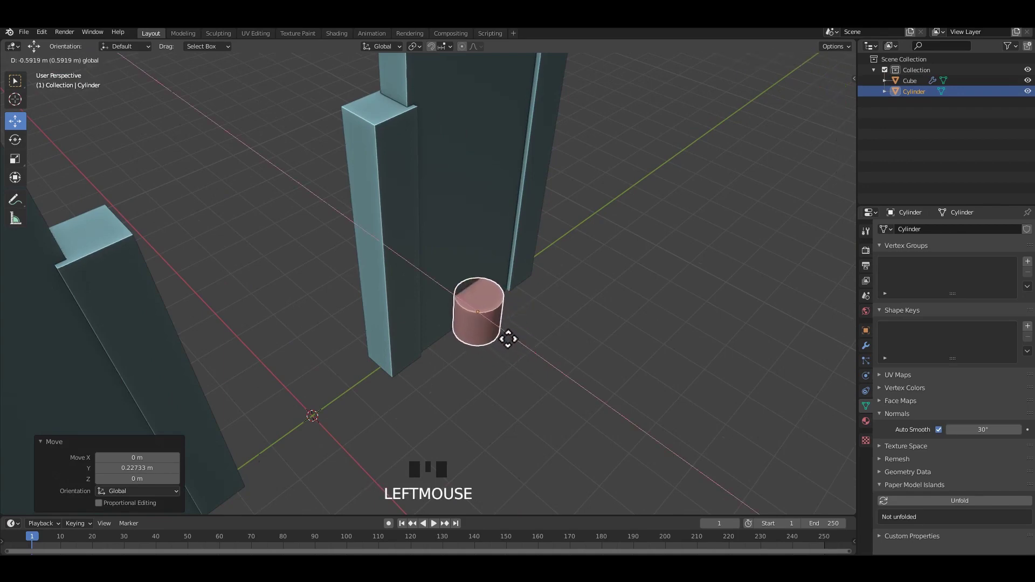
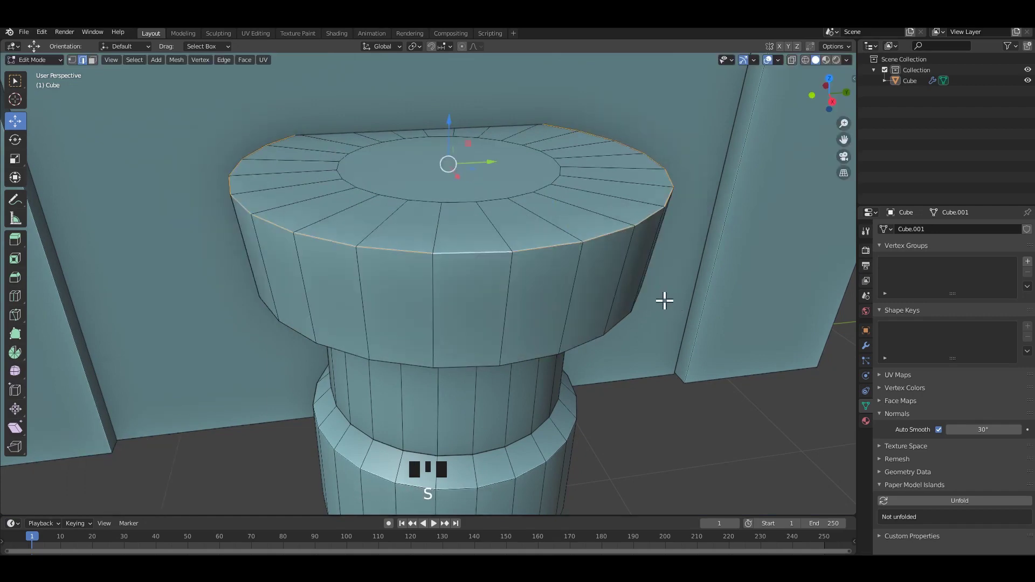
- Bevel the cap's rings and shrink the top molding inward toward the base
key("ctrl+b")
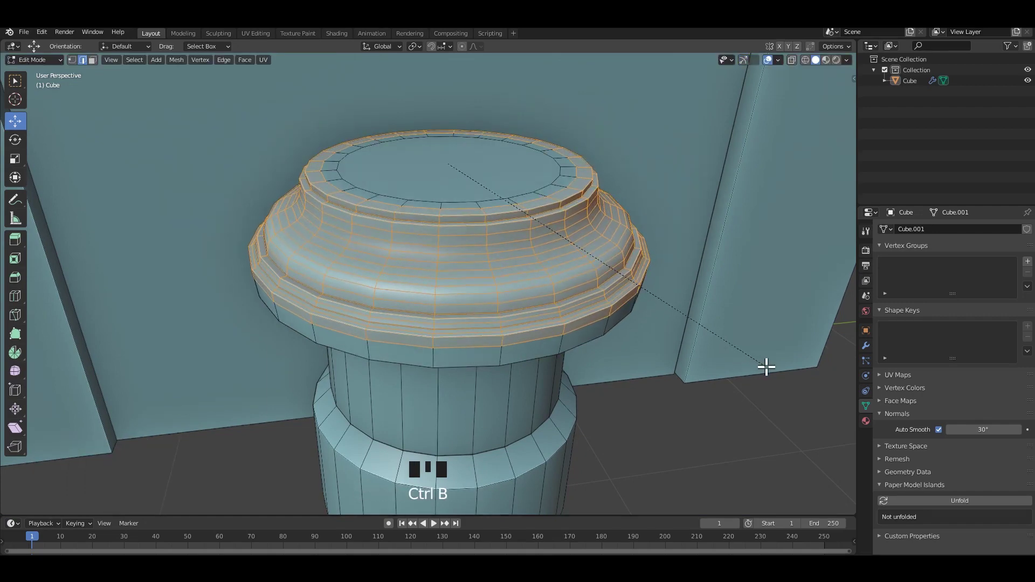
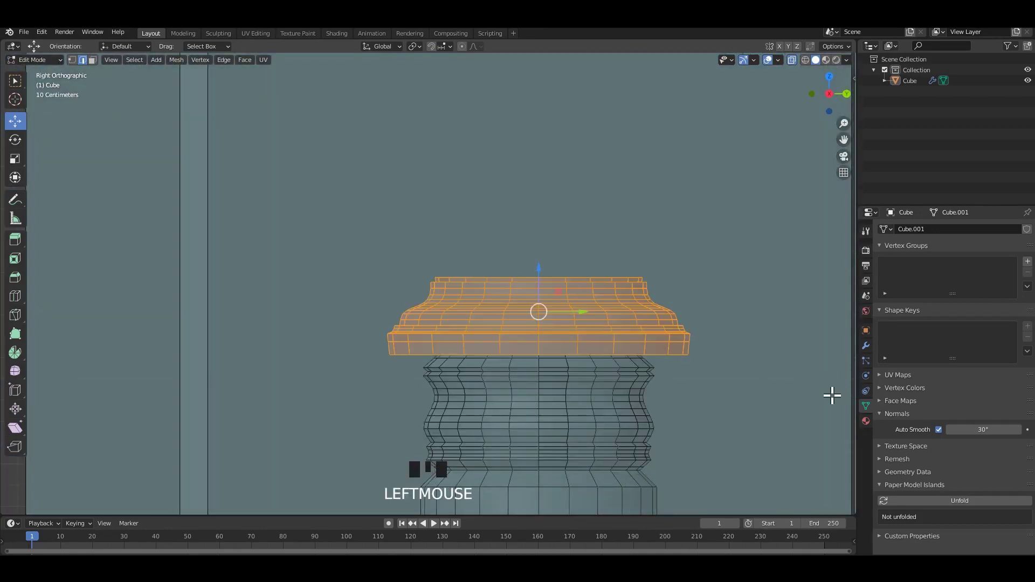
key("s")
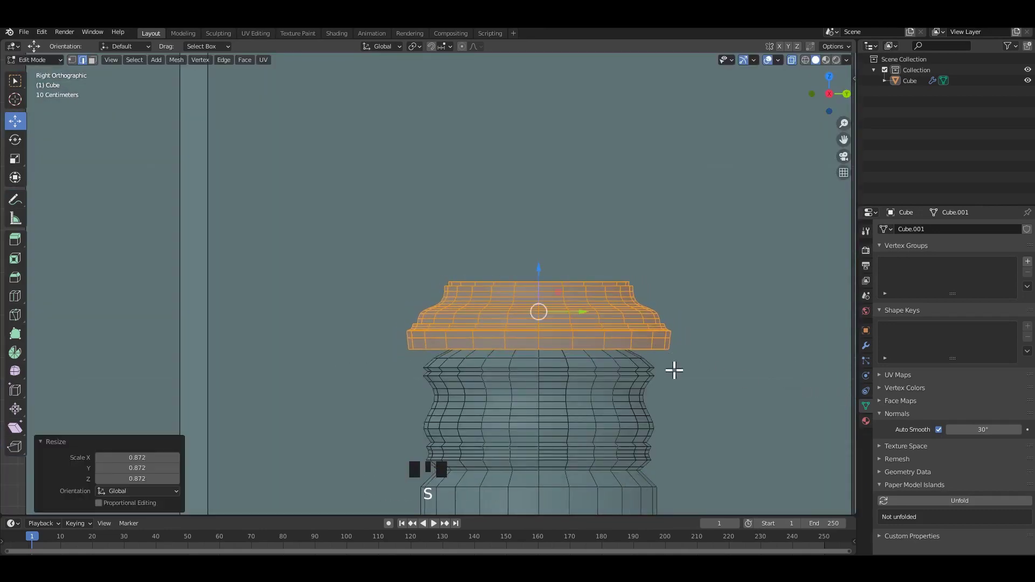
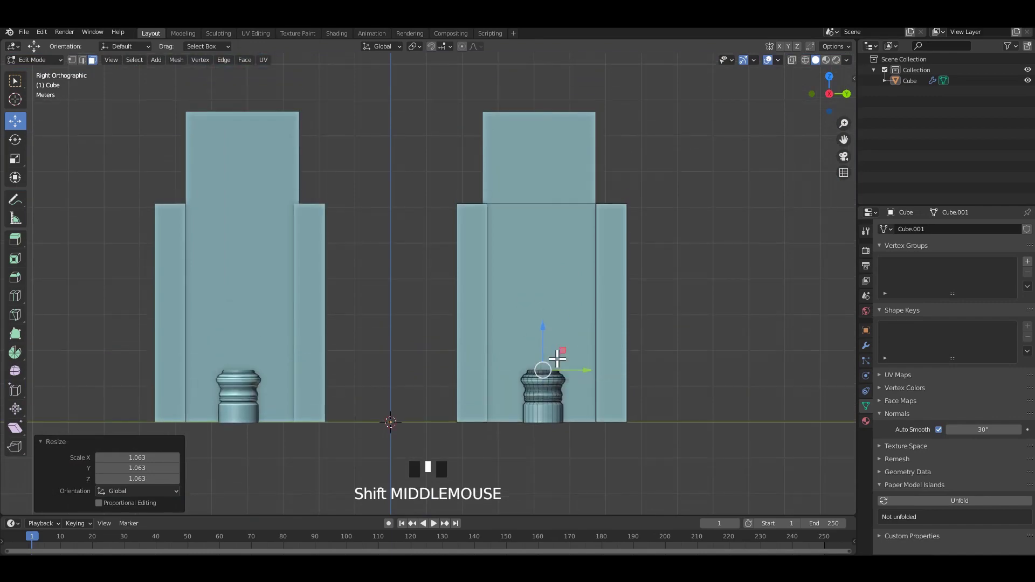
- Extrude the base's top face upward about 5.5 m into a tall shaft
key("e")
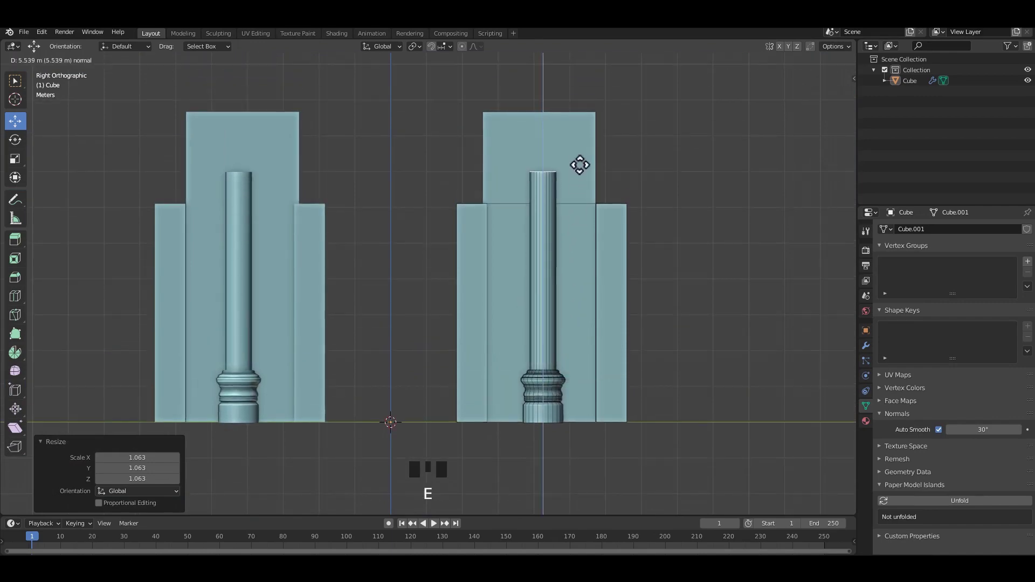
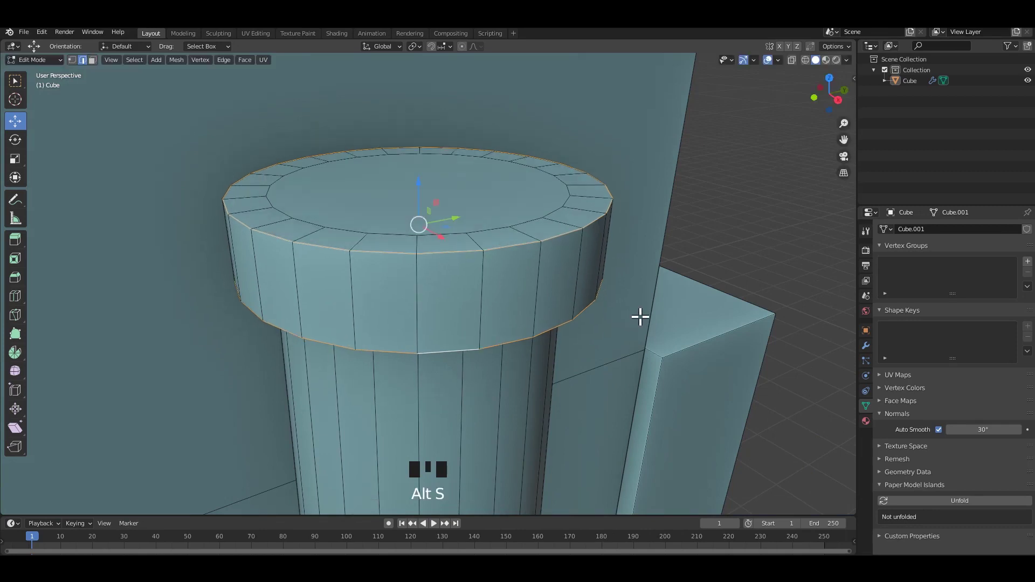
- Scale the shaft's top ring outward and bevel it into a rounded, flared capital profile
key("s")
key("s")
key("ctrl+b")
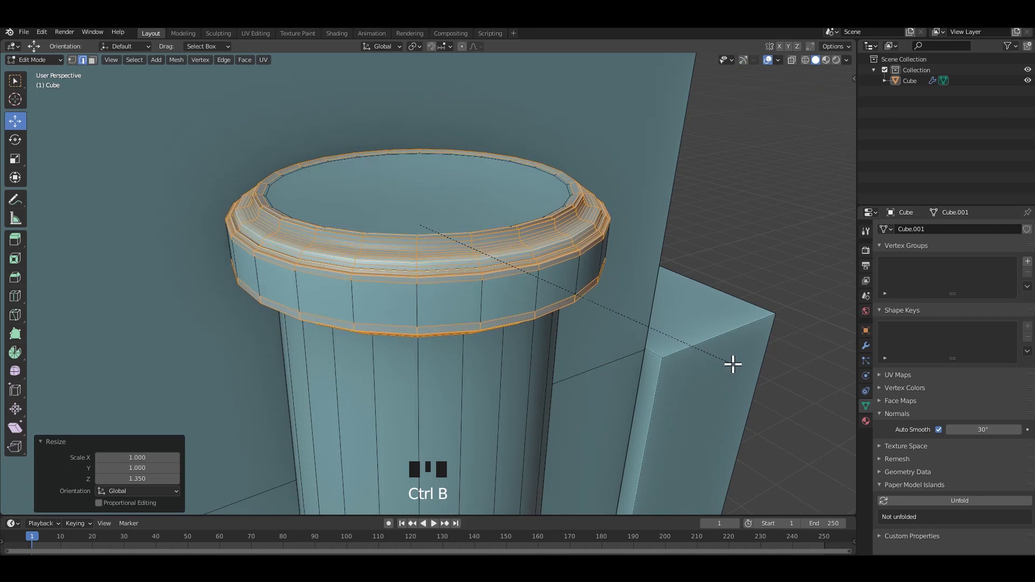
key("ctrl+z")
key("ctrl+z")
key("ctrl+b")
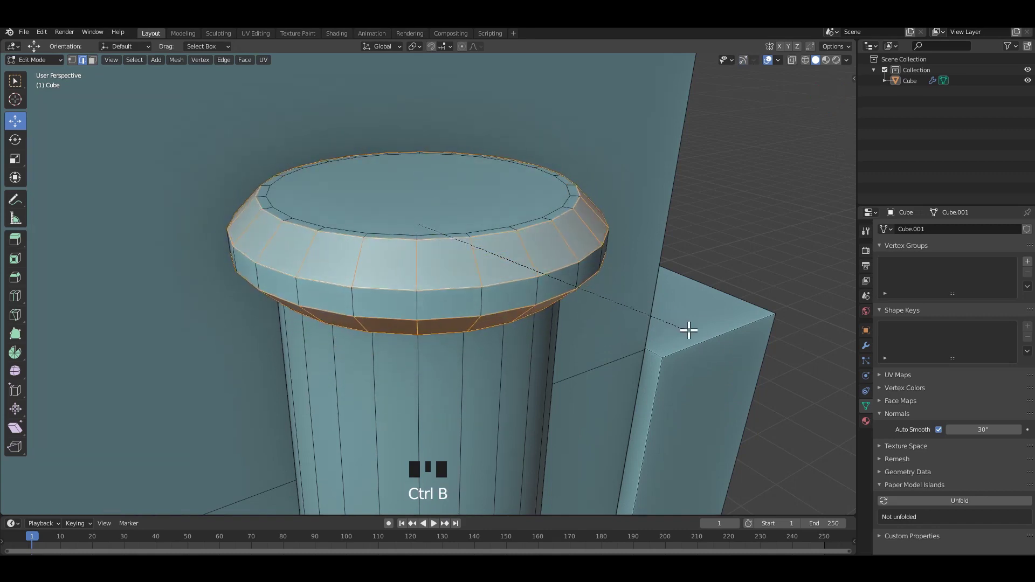
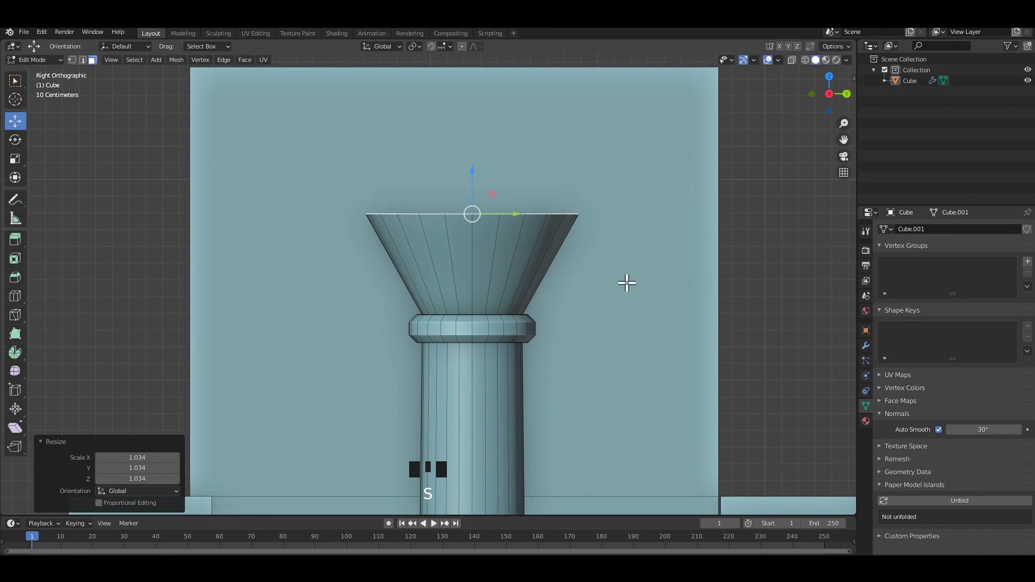
- Bevel the stepped molding bands atop the flared capital
key("ctrl+b")
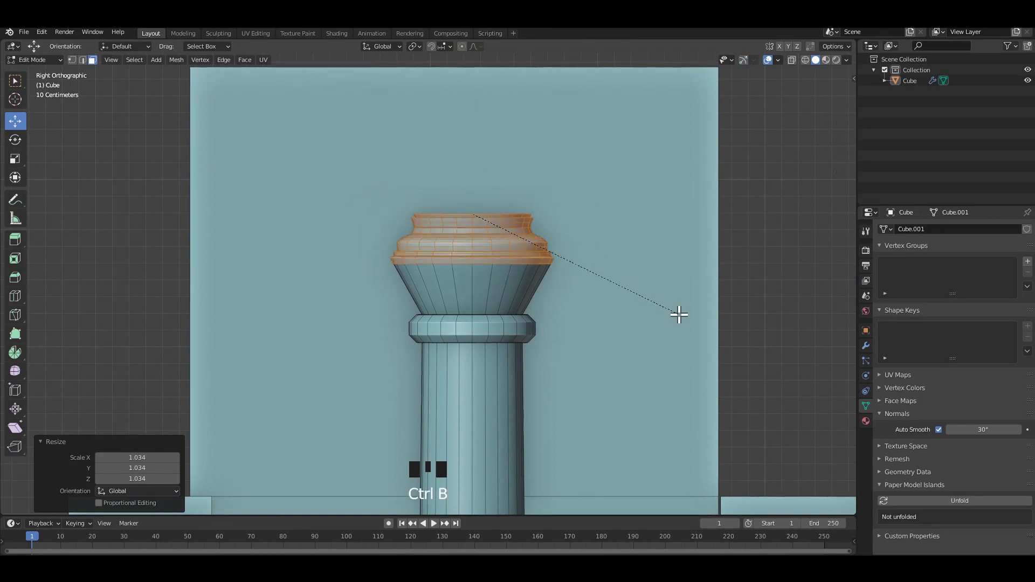
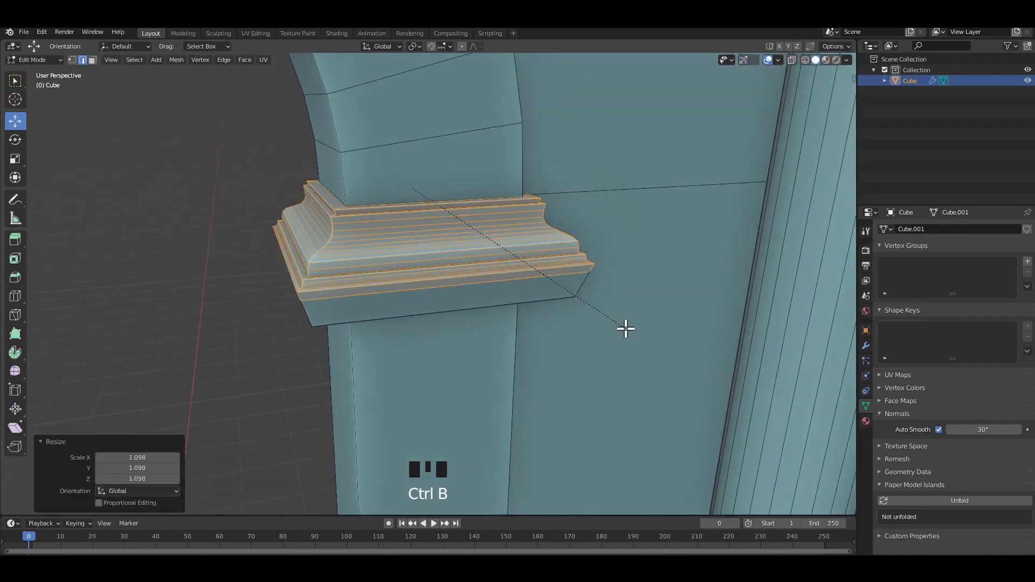
- Add a lower beveled molding step tiering the impost block down into the pier
key("Tab")
scroll("down", 3)
middle_click(497, 278)
key("Tab")
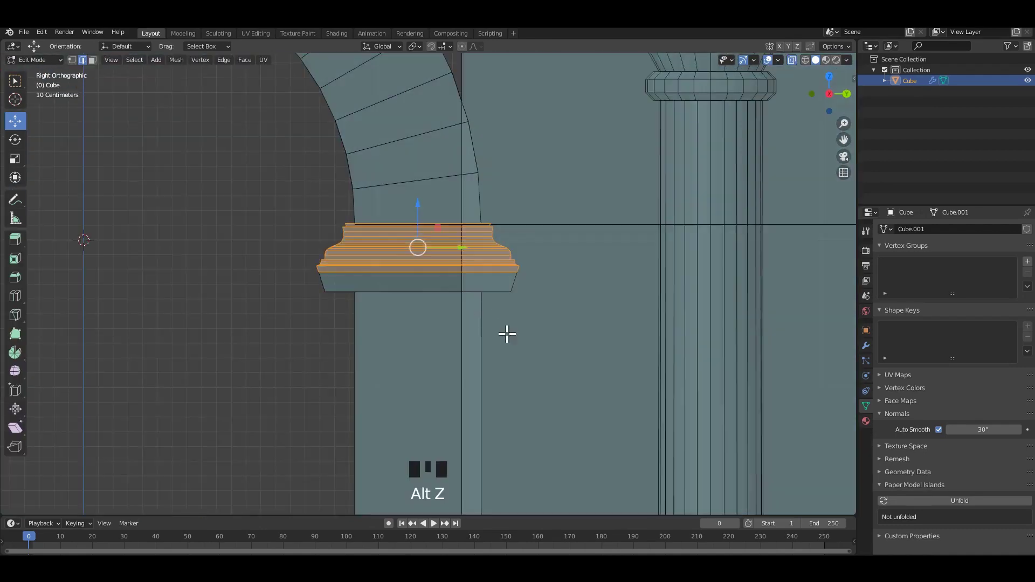
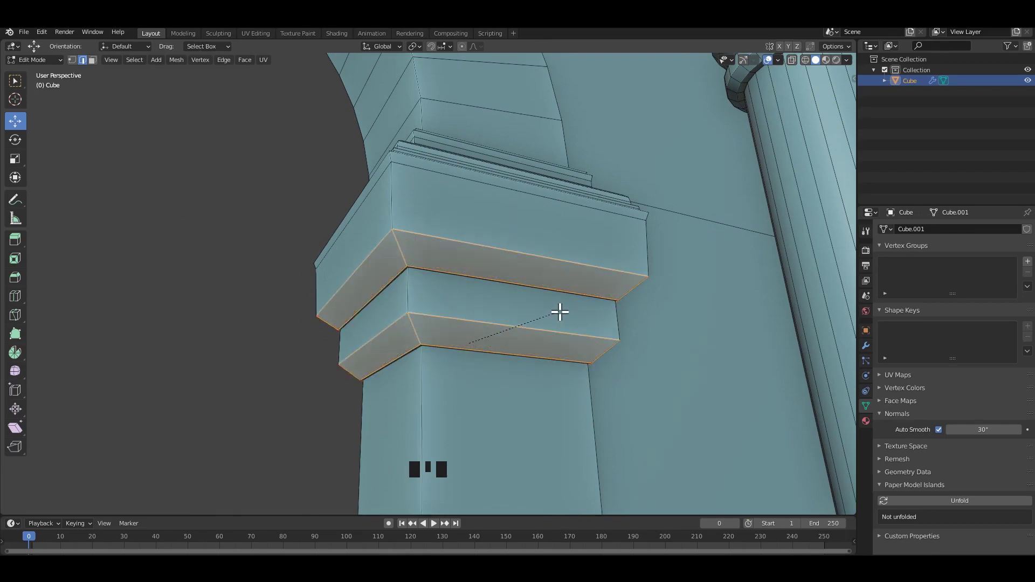
scroll("down", 3)
key("Tab")
left_click(340, 246)
- Leave Edit Mode, save the file and orbit to inspect the finished arch from the front
scroll("down", 3)
middle_click(444, 274)
scroll("up", 3)
scroll("down", 3)
left_click_drag(467, 283, 706, 316)
key("ctrl+s")
left_click_drag(717, 318, 705, 327)
left_click_drag(702, 315, 687, 309)
key("ctrl+s")
scroll("down", 3)
left_click_drag(591, 282, 564, 226)
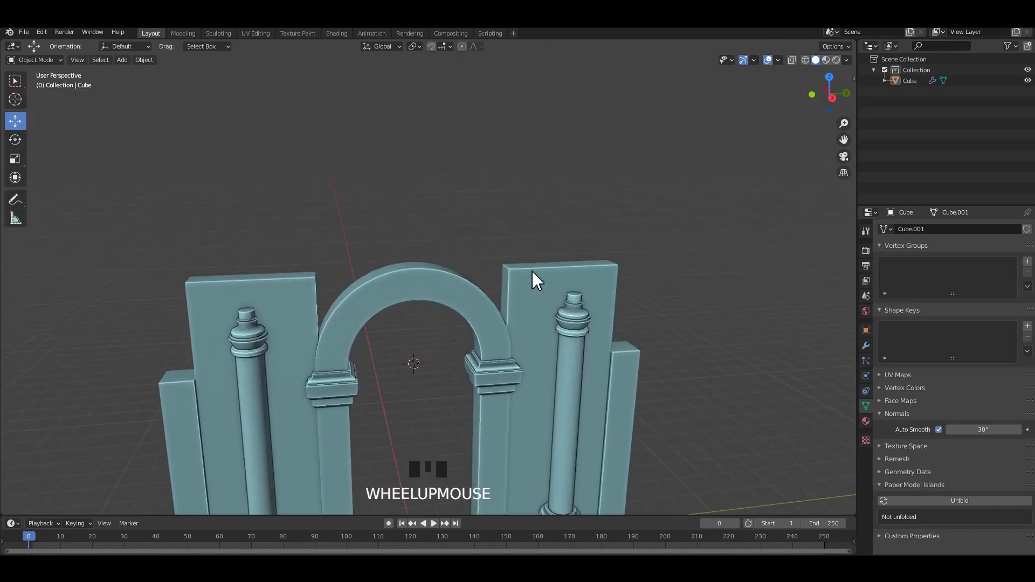
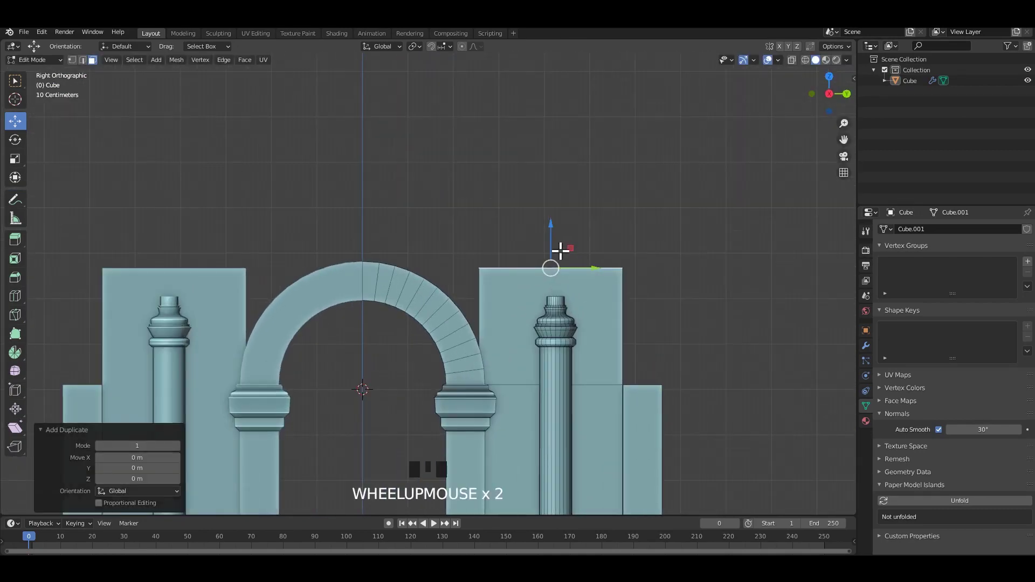
- Extrude the wall panel's top upward and shift the strip vertically along one axis
key("e")
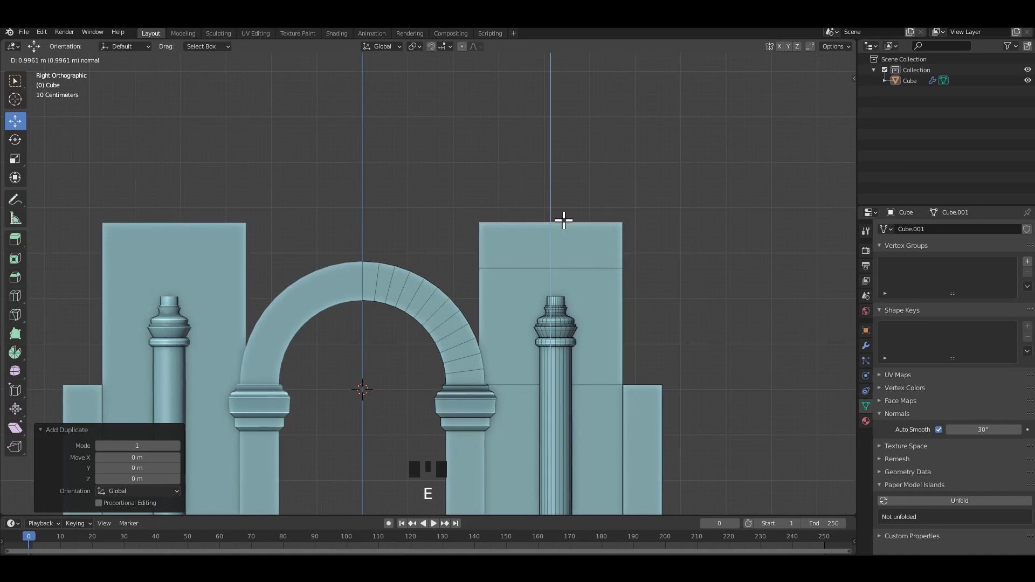
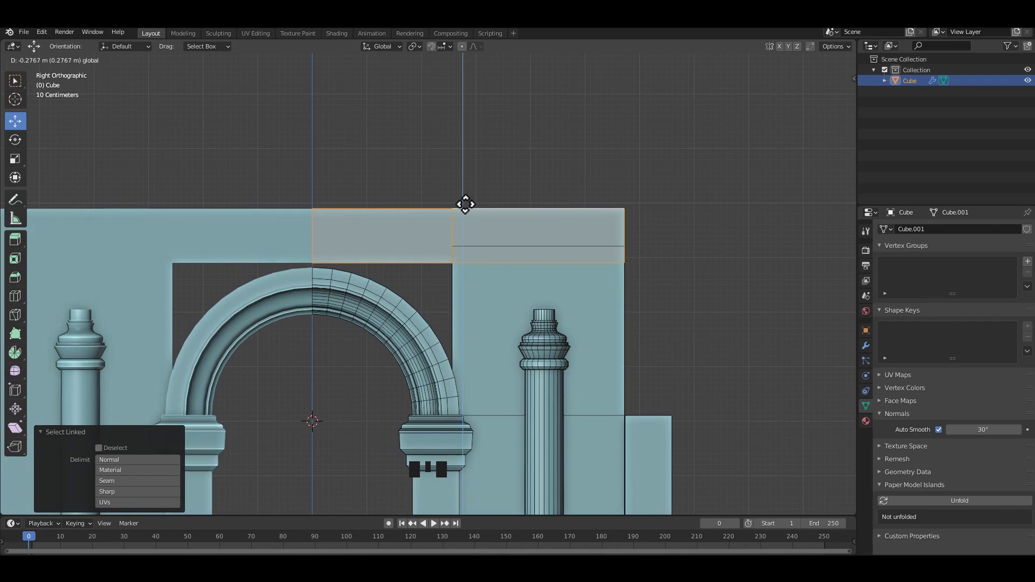
key("Tab")
key("Tab")
key("alt+z")
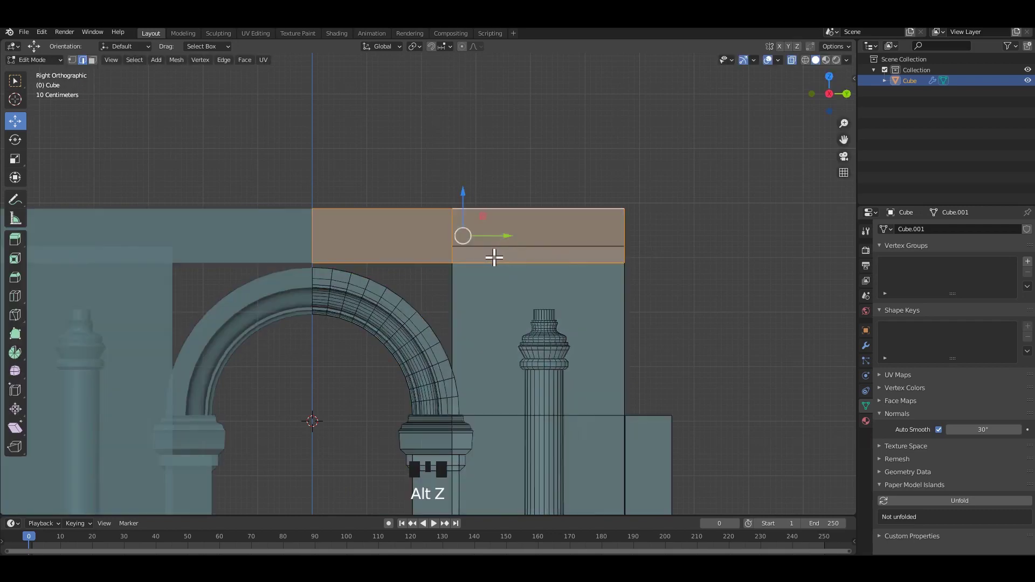
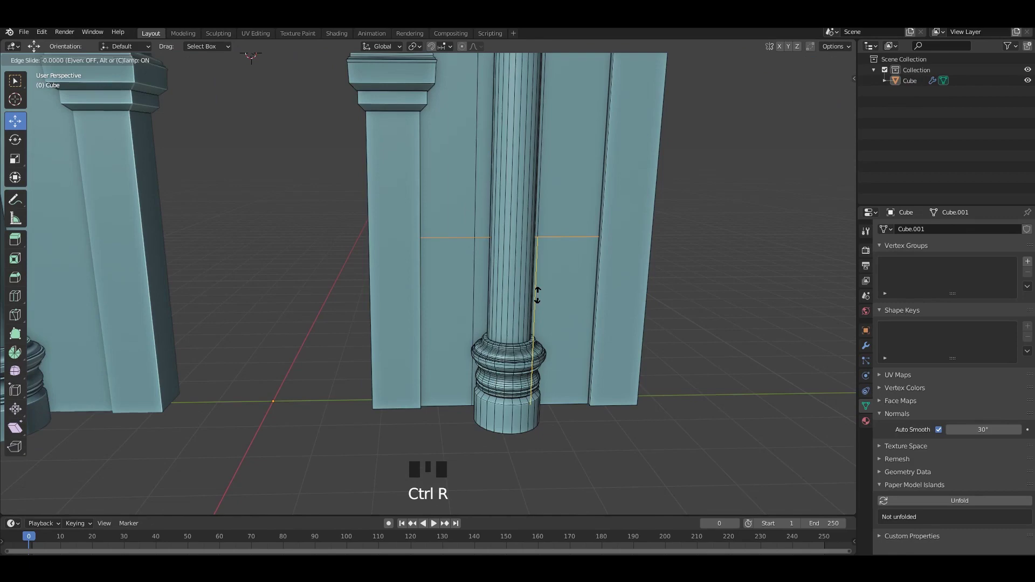
- Place a horizontal loop cut across the wall panel, bevel it into a narrow band and resize it
left_click(503, 201)
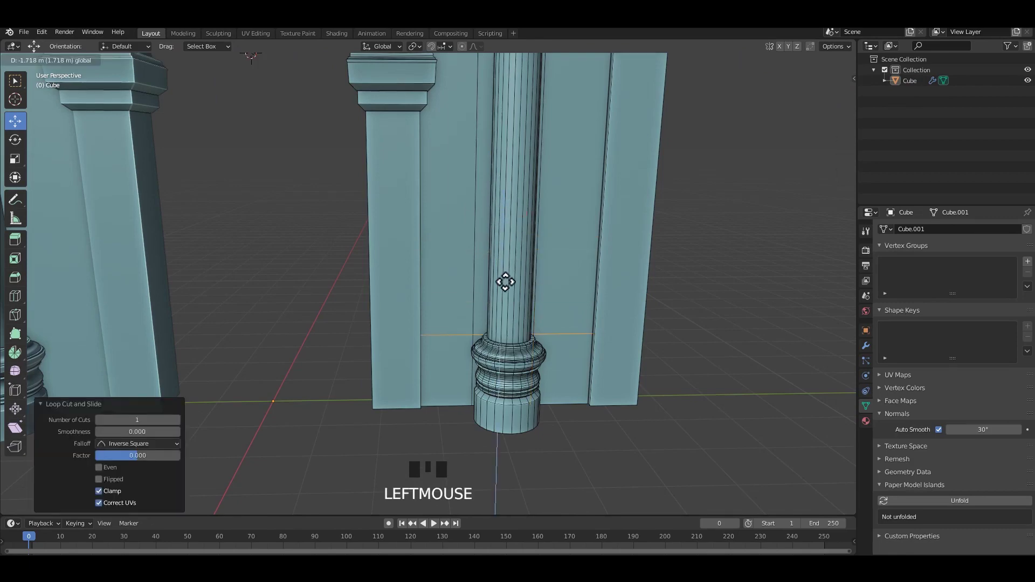
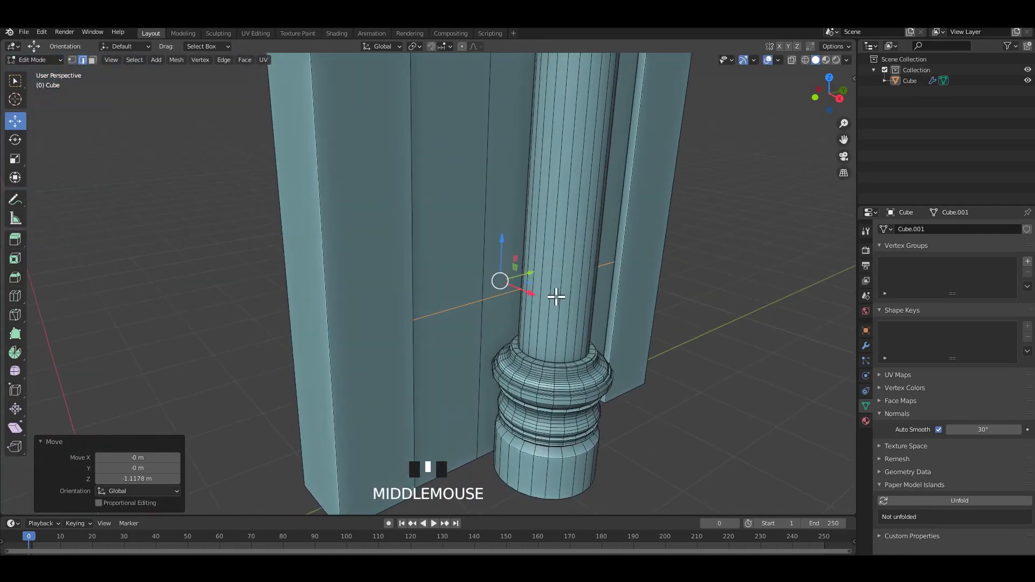
key("ctrl+b")
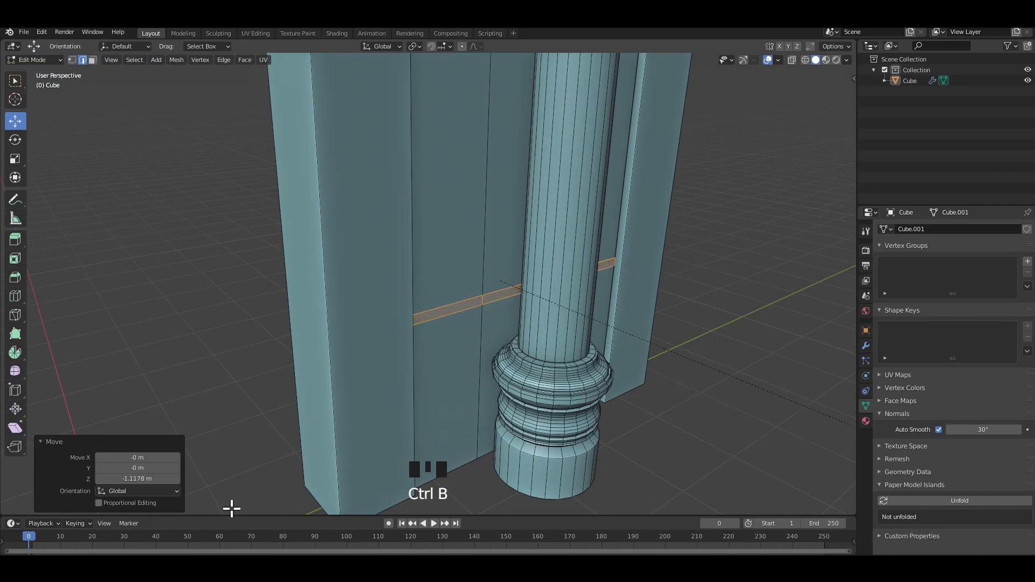
scroll("up", 3)
key("s")
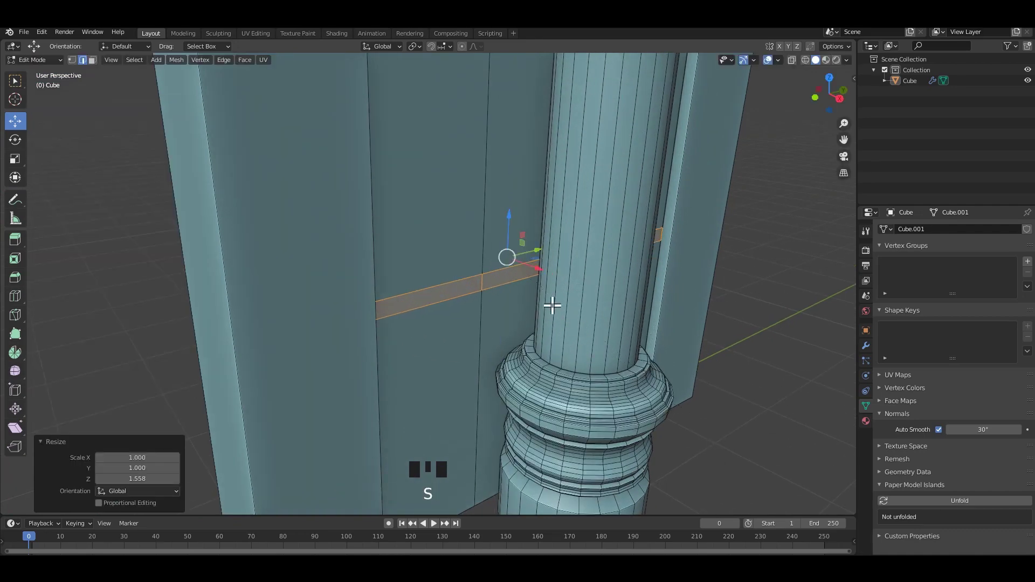
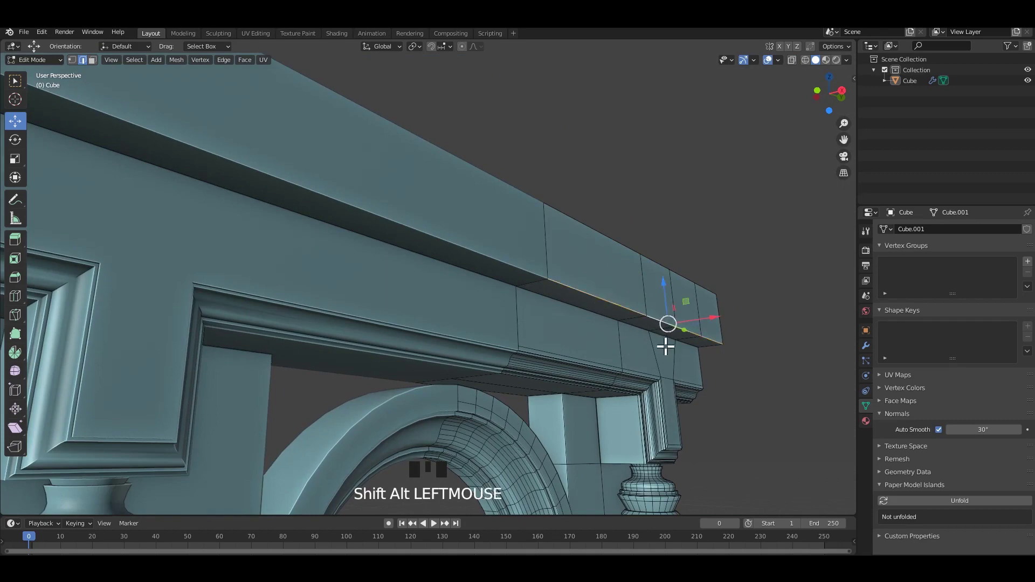
- Bevel the selected cornice moulding edge into a cove profile
key("ctrl+b")
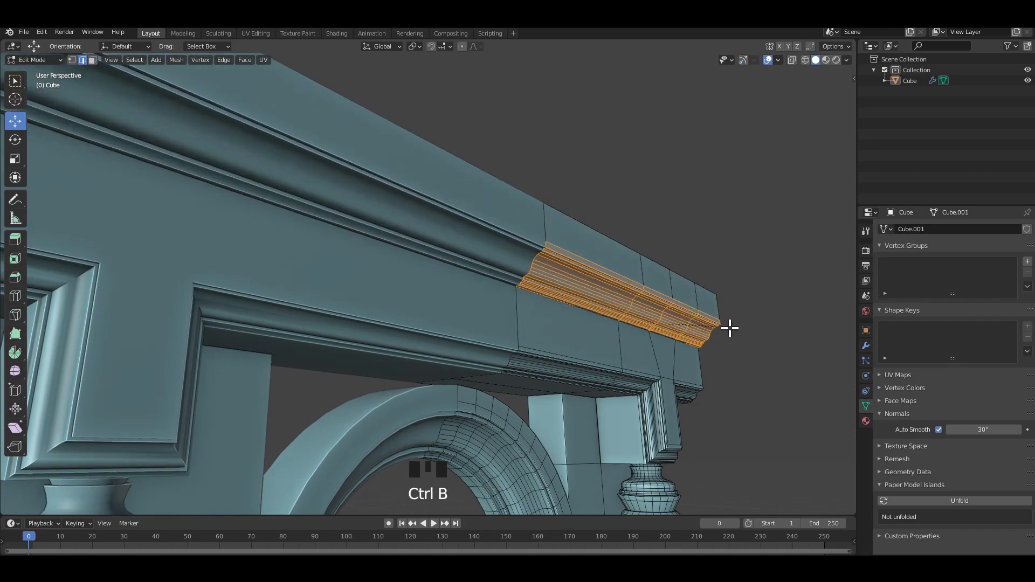
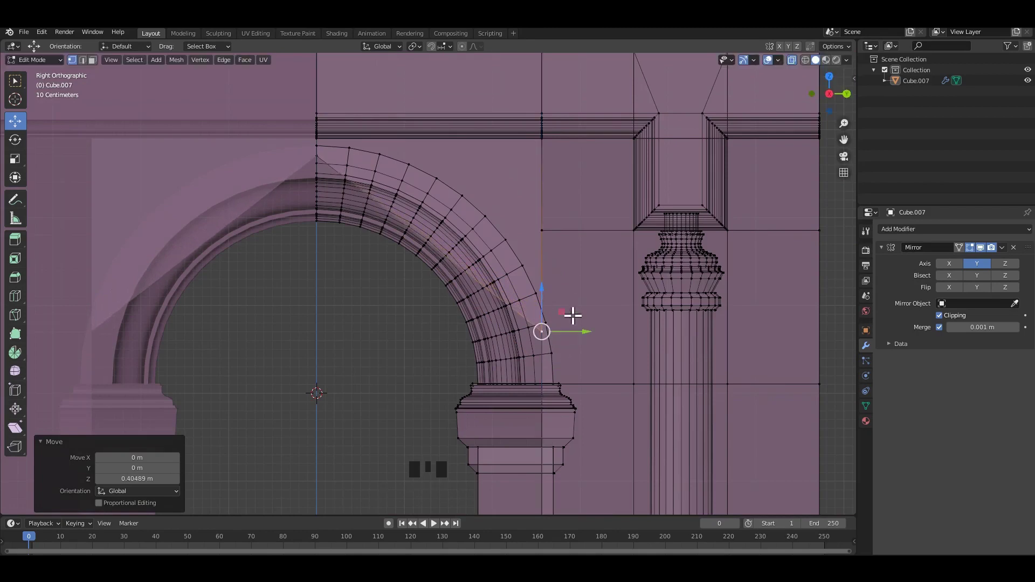
- Start a new loop cut across the arch to refine its edge
key("ctrl+r")
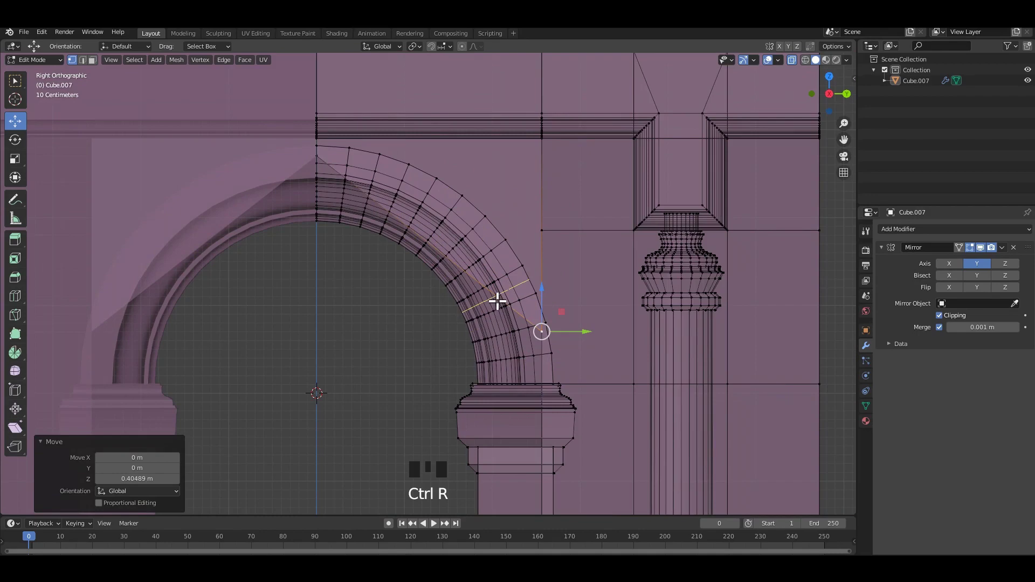
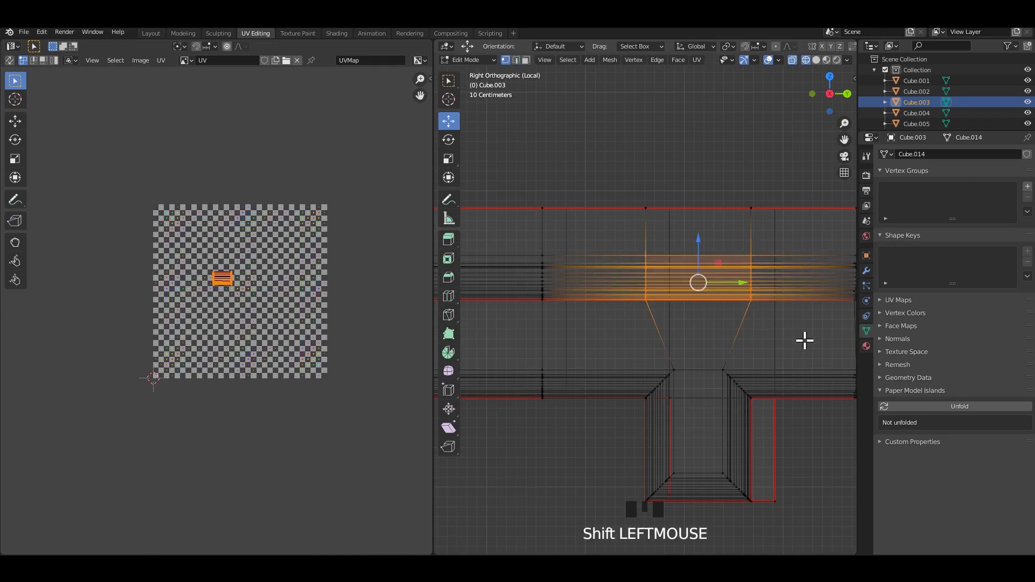
- Scale the selected horizontal moulding band along Y to narrow it
key("s")
key("s")
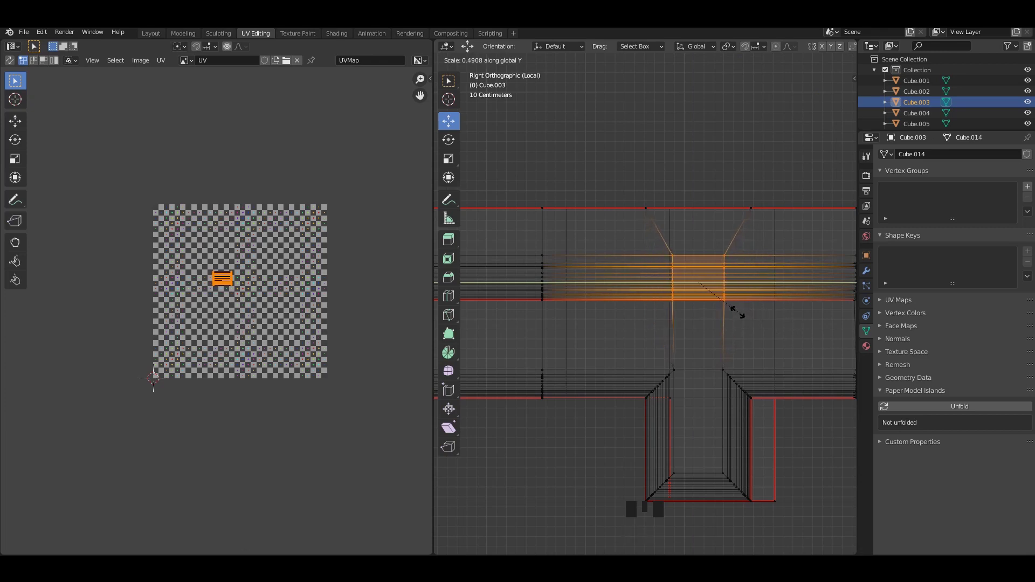
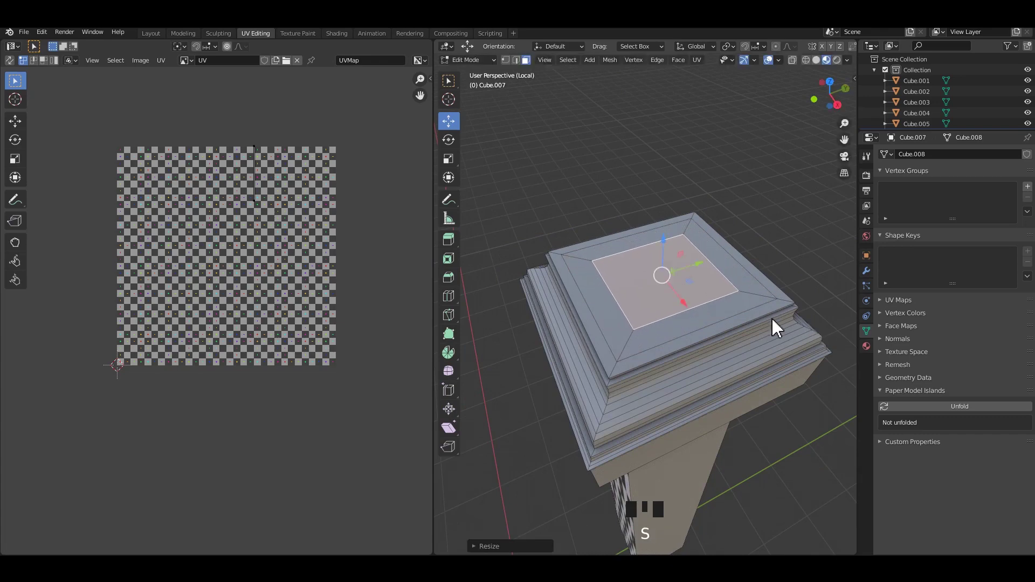
- Delete the top face of the isolated pillar cap to open a hole
key("x")
key("Tab")
left_click(707, 332)
key("ctrl+a")
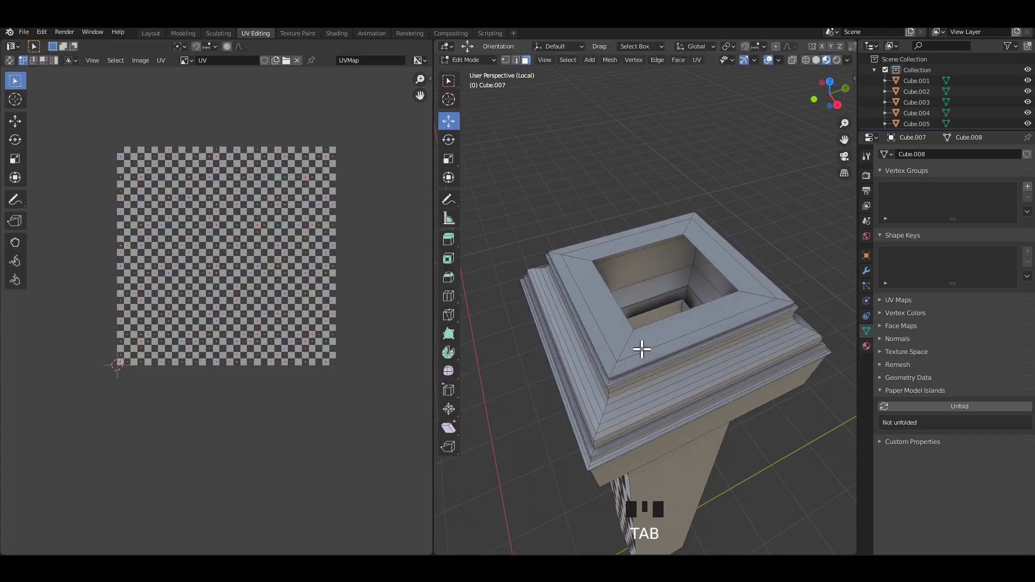
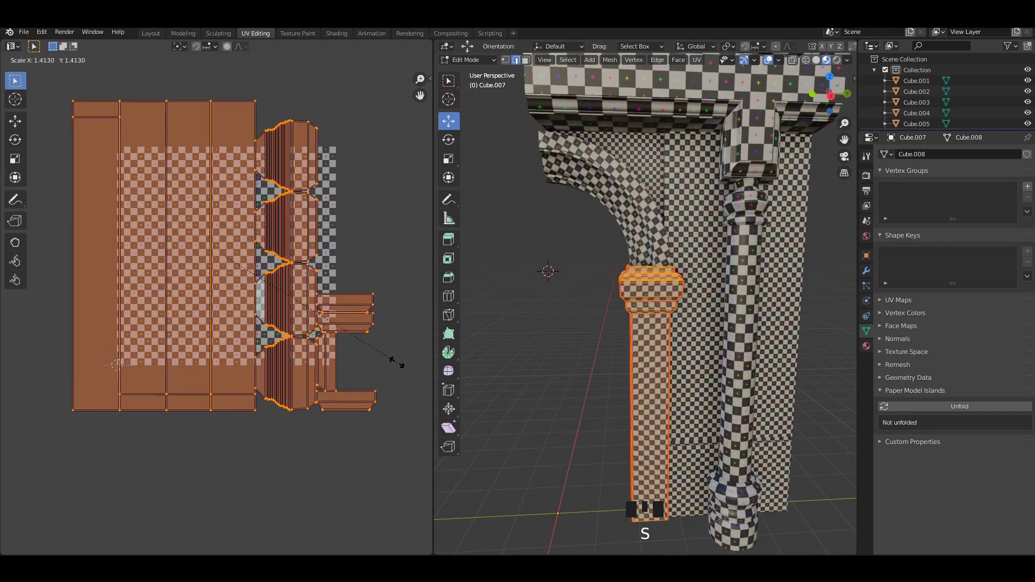
- Confirm the capital piece's UV island scaling to checker density and leave its edit
key("Tab")
left_click_drag(613, 378, 673, 352)
middle_click(673, 352)
key("ctrl+s")
- Rescale the arch spandrel Cube.005's UV island to match the checker squares
left_click(618, 171)
key("Tab")
key("a")
key("s")
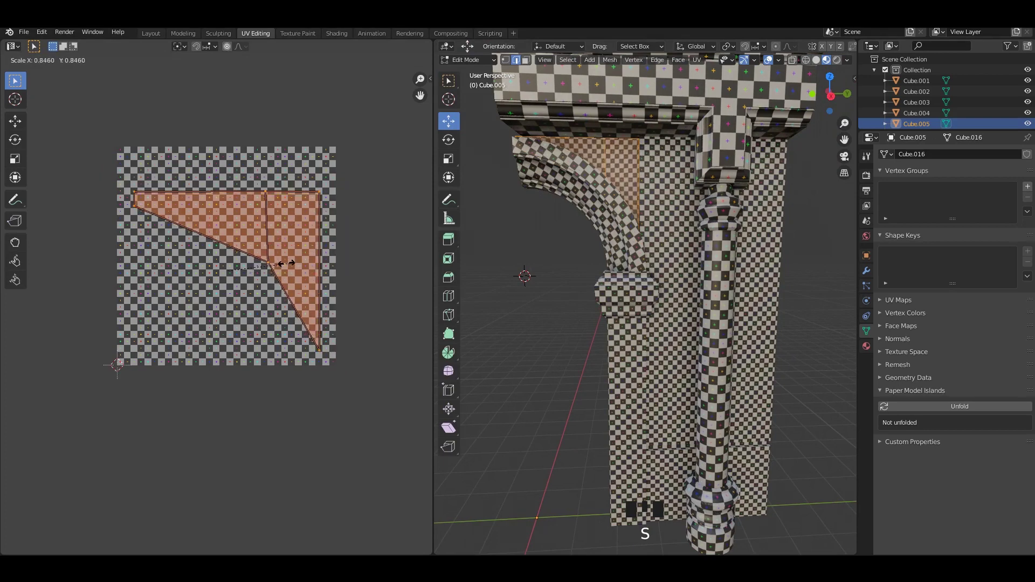
key("Tab")
- Rescale the column Cube.002's curved UV islands to the same checker density
left_click(571, 369)
middle_click(659, 345)
key("ctrl+s")
left_click(657, 330)
key("Tab")
key("a")
key("s")
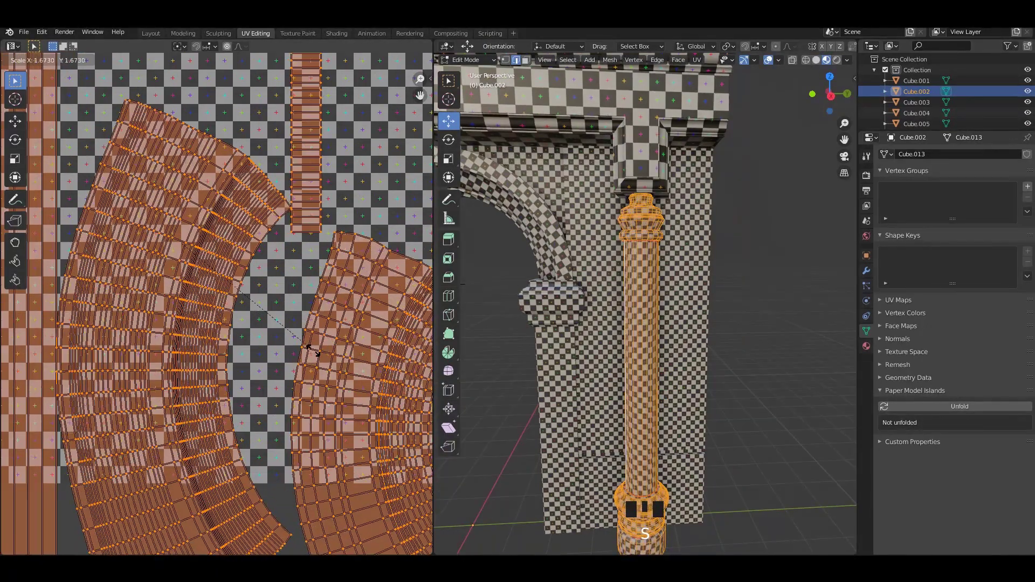
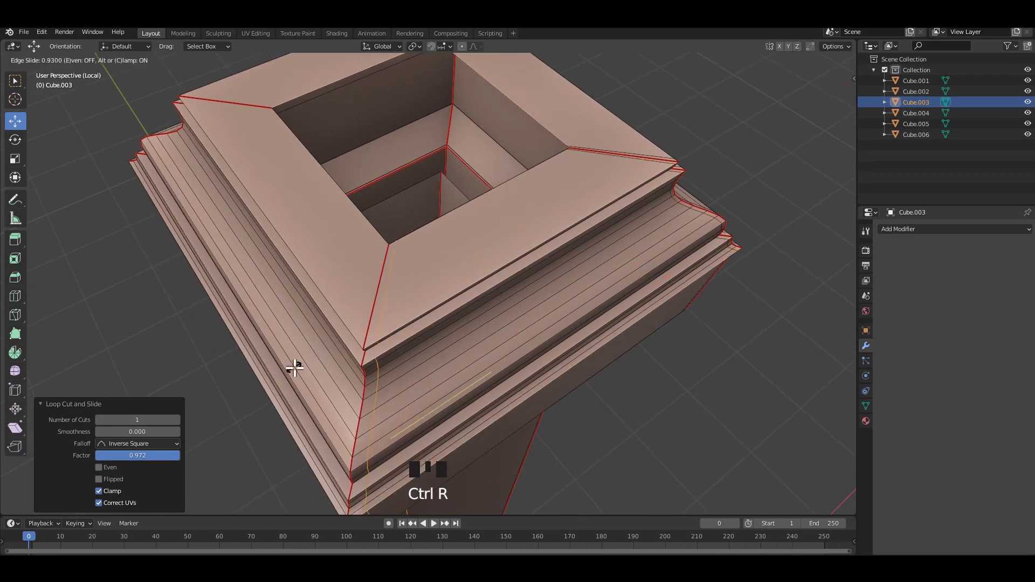
- Add support loops near the top ledge, the curved ledge and the lower ledge of Cube.003
key("ctrl+r")
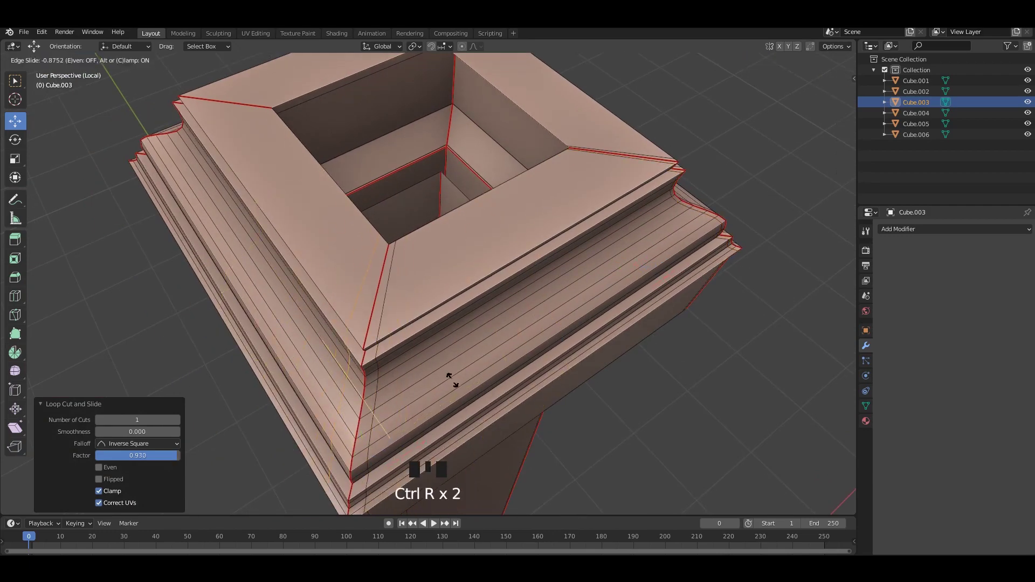
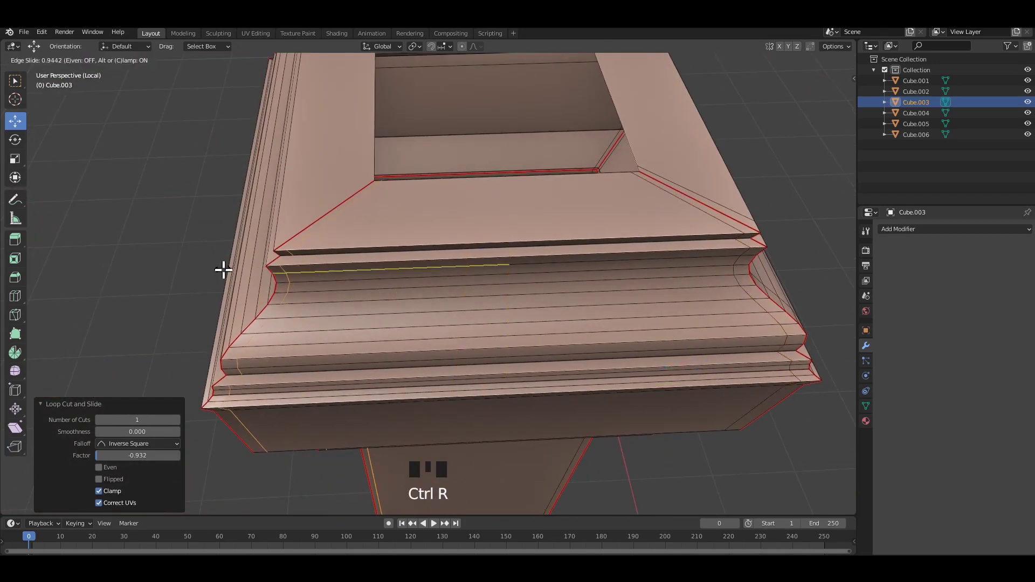
key("ctrl+r")
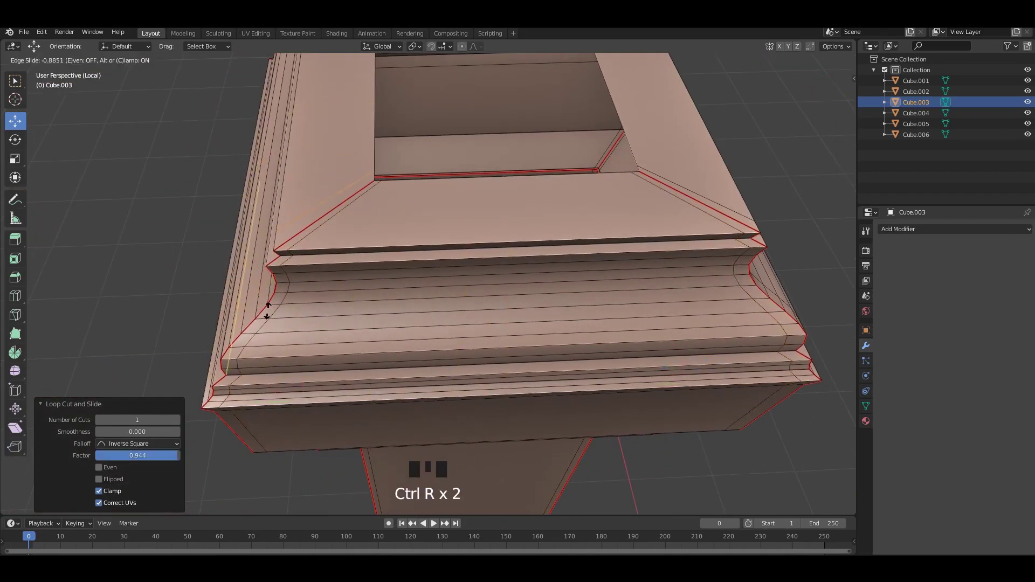
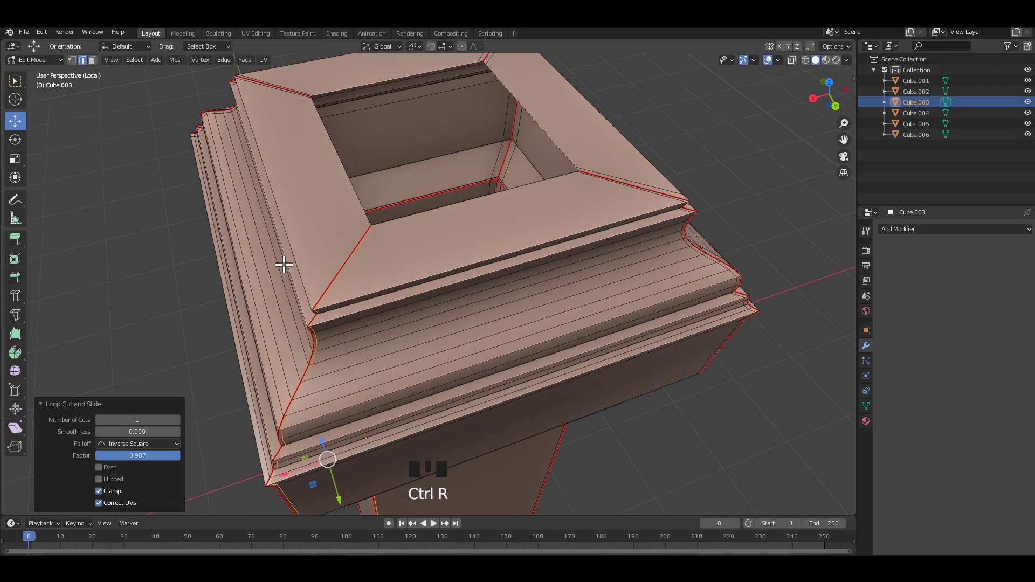
key("ctrl+r")
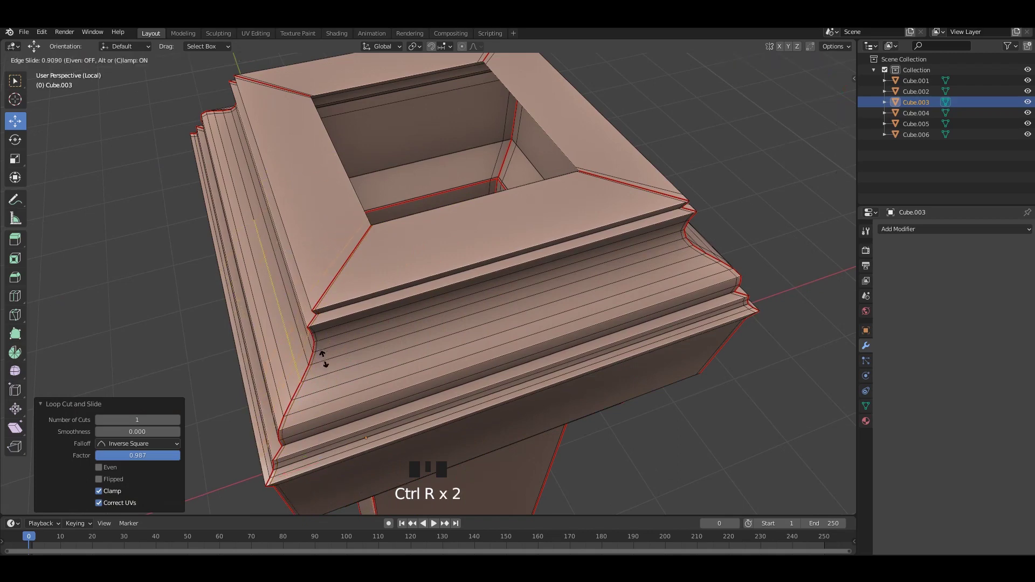
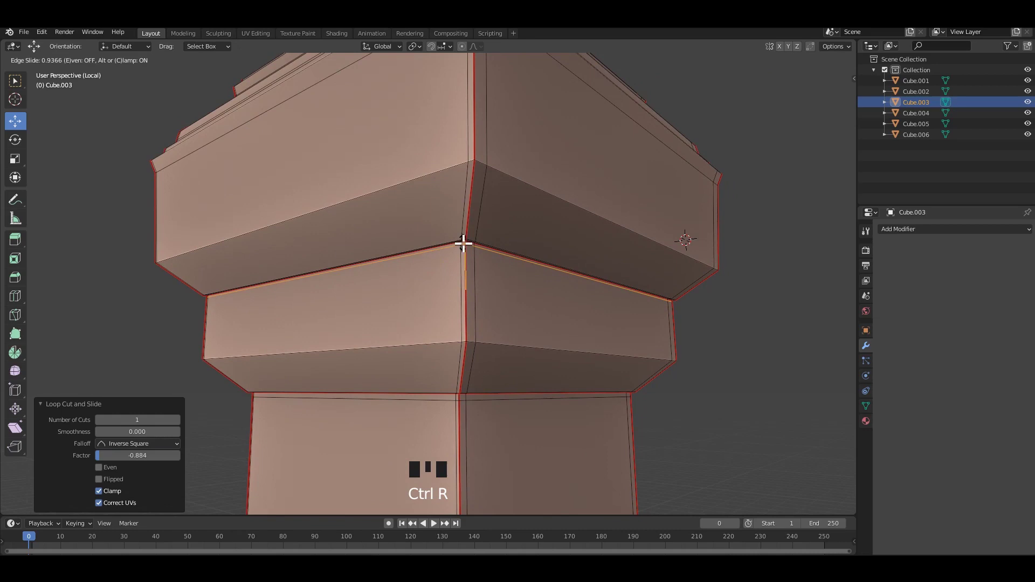
- Add a tight support loop near the column collar
key("ctrl+r")
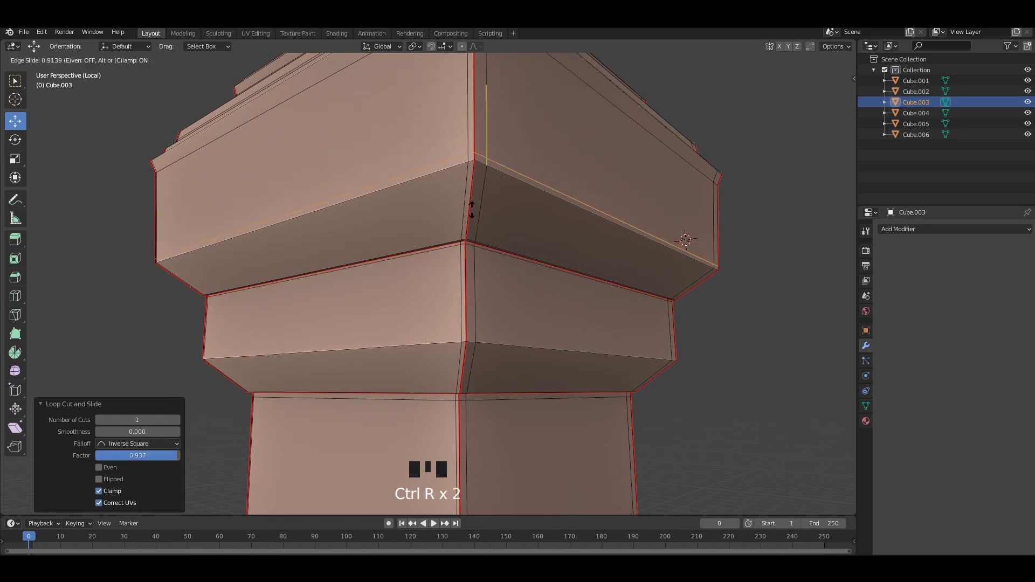
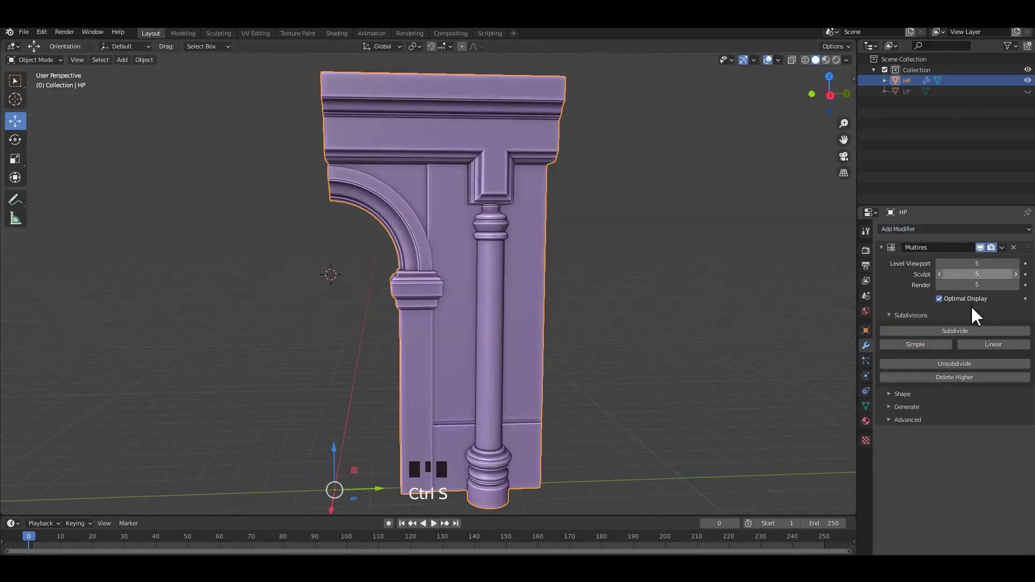
- Select the whole HP module and enter Edit Mode to split it into parts
left_click(591, 259)
left_click_drag(573, 259, 494, 264)
left_click(494, 264)
key("Tab")
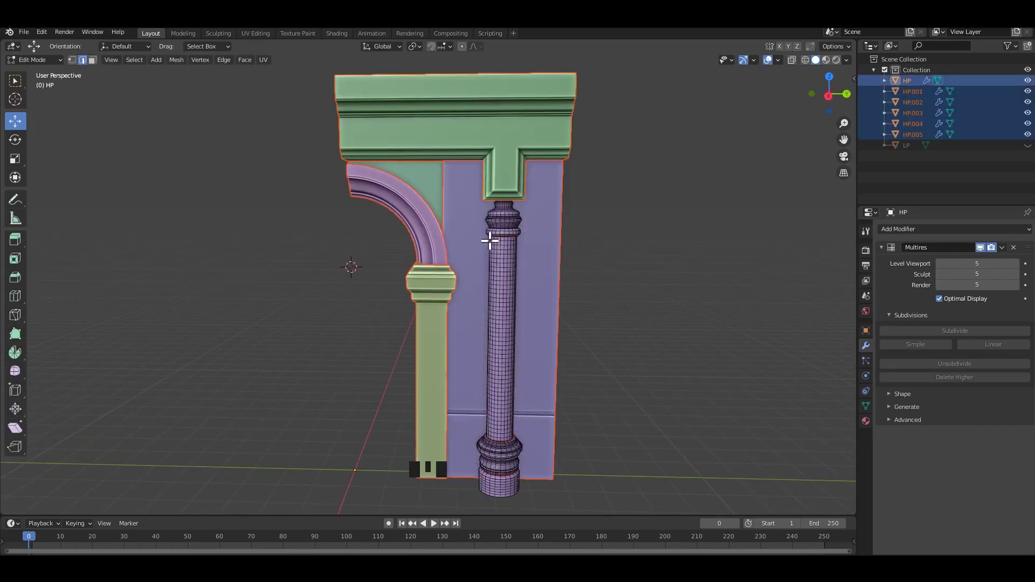
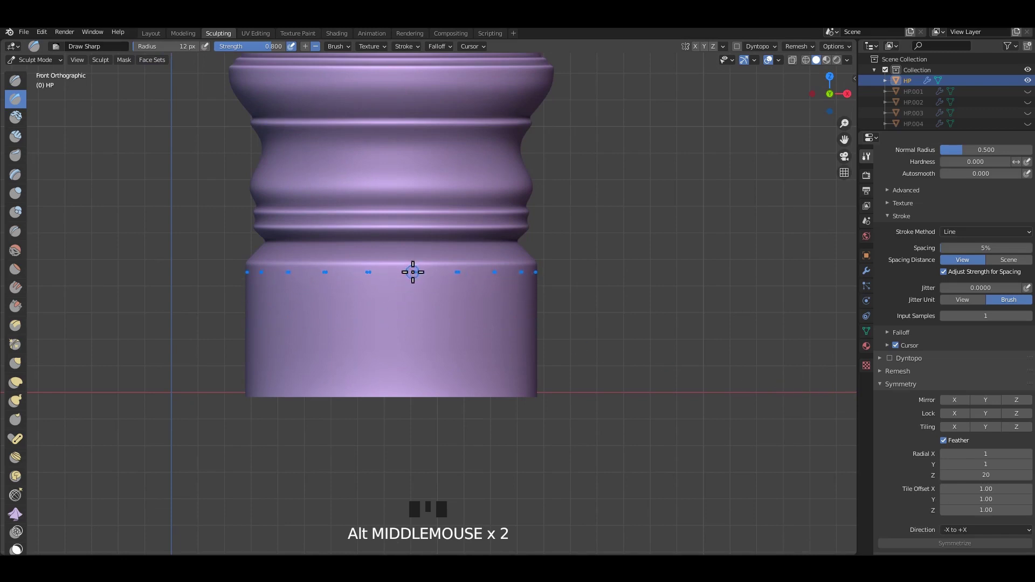
- Adjust the Draw Sharp brush size and undo a stray stroke on the column base
key("f")
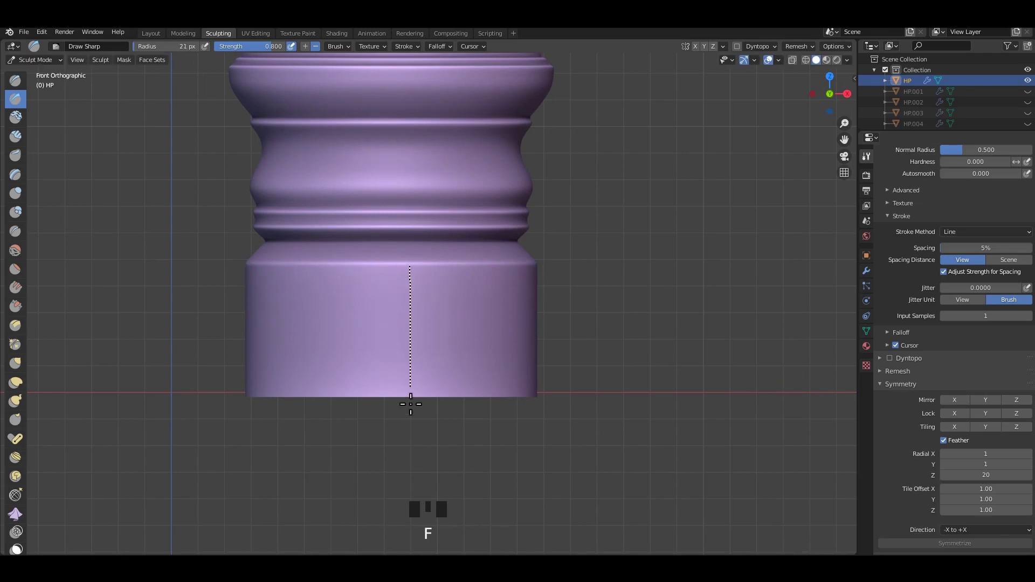
scroll("down", 3)
key("ctrl+z")
scroll("up", 3)
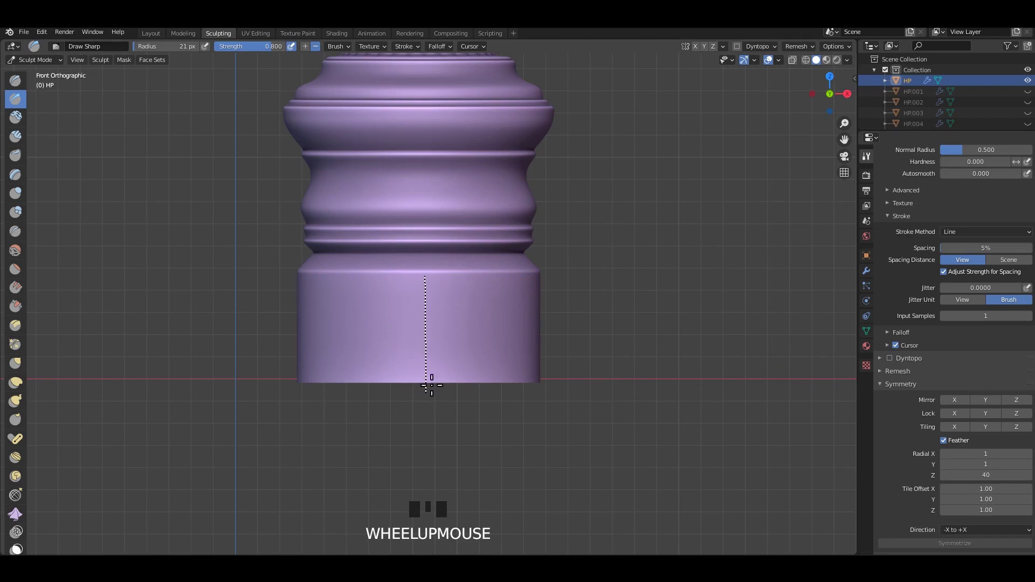
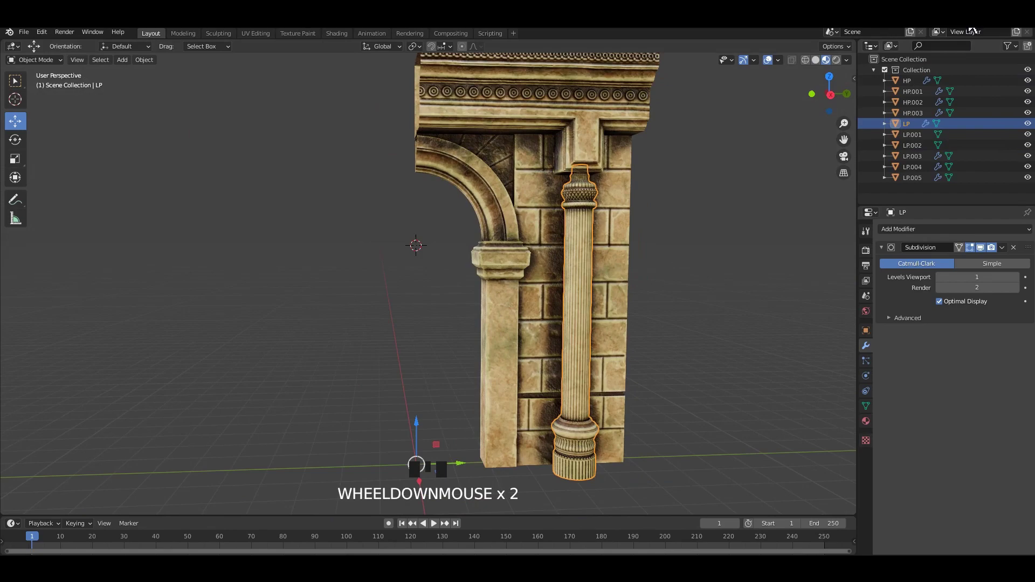
- Hide the high-poly HP objects in the outliner, toggling X-ray to check the low-poly set
left_click_drag(650, 262, 601, 236)
scroll("up", 3)
left_click_drag(573, 238, 560, 237)
scroll("up", 3)
key("alt+z")
left_click_drag(571, 228, 822, 68)
left_click(822, 69)
left_click(699, 229)
key("alt+z")
left_click(831, 73)
- Reduce the LP set to a single half-arch module, apply its transforms and save the file
left_click_drag(565, 281, 525, 335)
scroll("up", 3)
middle_click(524, 297)
scroll("up", 3)
left_click_drag(566, 284, 564, 299)
scroll("down", 3)
middle_click(553, 322)
scroll("down", 3)
left_click_drag(584, 350, 557, 278)
scroll("up", 3)
key("ctrl+s")
left_click(547, 268)
key("ctrl+a")
left_click_drag(557, 242, 591, 282)
left_click_drag(552, 272, 534, 263)
key("ctrl+s")
left_click_drag(537, 264, 585, 280)
left_click_drag(573, 280, 460, 281)
- Duplicate the half-arch module with Shift+D and drop the copy beside the original
key("shift+d")
left_click_drag(514, 338, 504, 400)
left_click(504, 400)
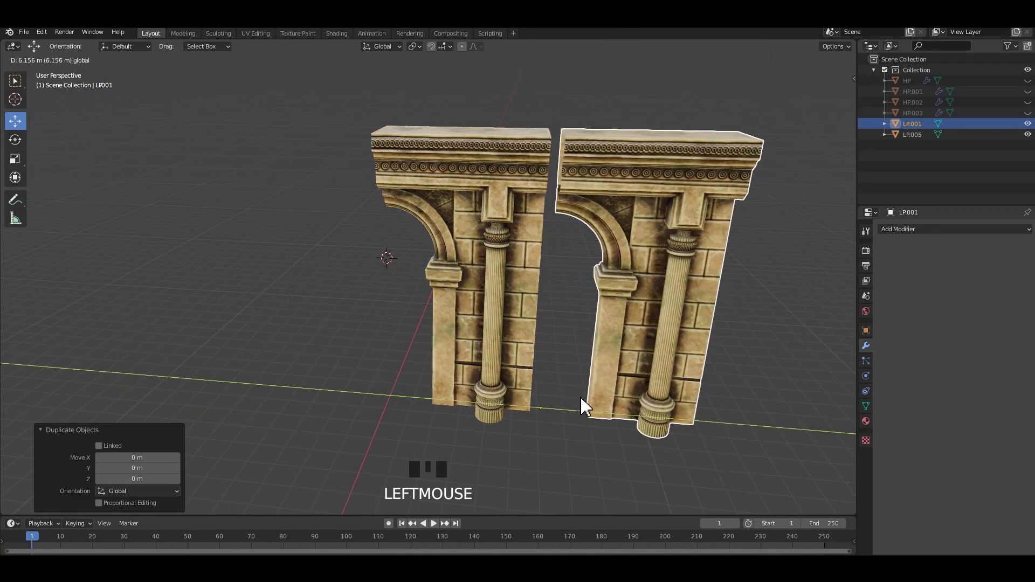
- Mirror the duplicate half arch by scaling it -1 on X
key("ctrl+z")
middle_click(535, 384)
key("s")
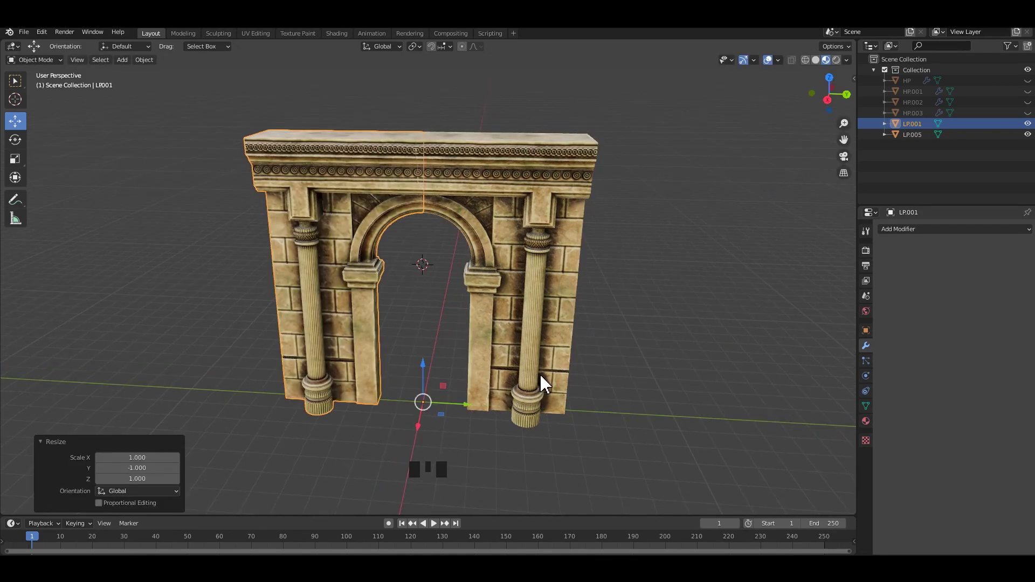
left_click(492, 367)
left_click_drag(496, 327, 349, 337)
left_click_drag(349, 336, 407, 423)
left_click(654, 420)
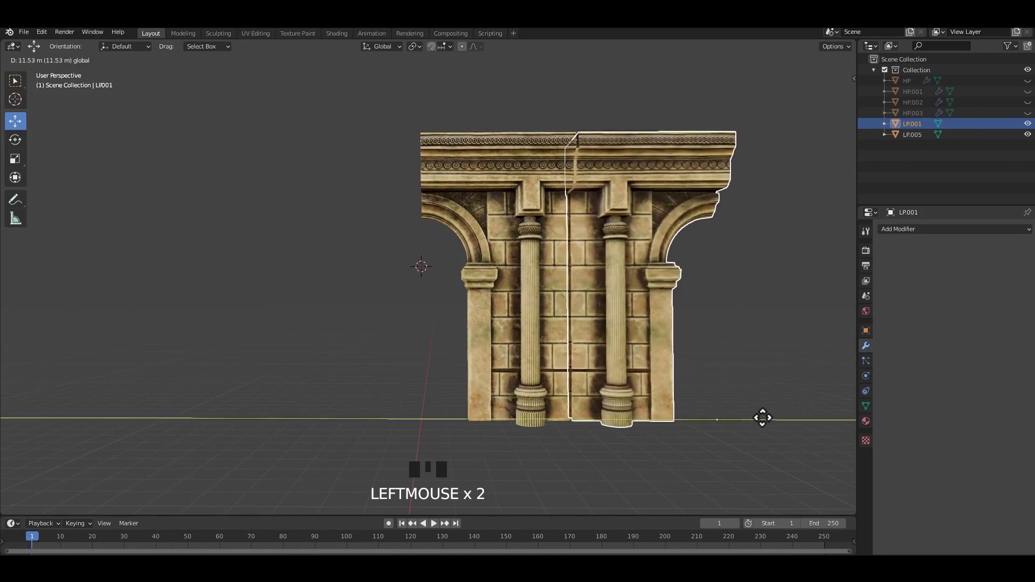
- Move the mirrored half in Right Ortho view so it butts against the original
left_click(753, 378)
left_click_drag(747, 384, 751, 370)
scroll("up", 3)
left_click_drag(701, 352, 597, 330)
scroll("up", 3)
left_click_drag(595, 335, 595, 392)
left_click_drag(628, 351, 739, 419)
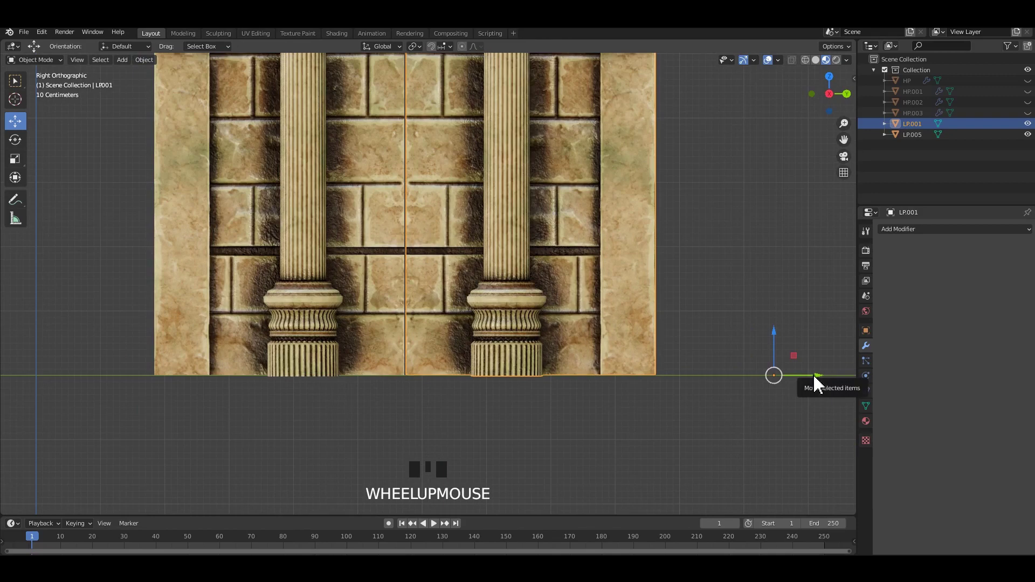
left_click(813, 378)
- Join both halves into one two-column pier module with Ctrl+J and apply its transforms
left_click_drag(741, 291, 663, 355)
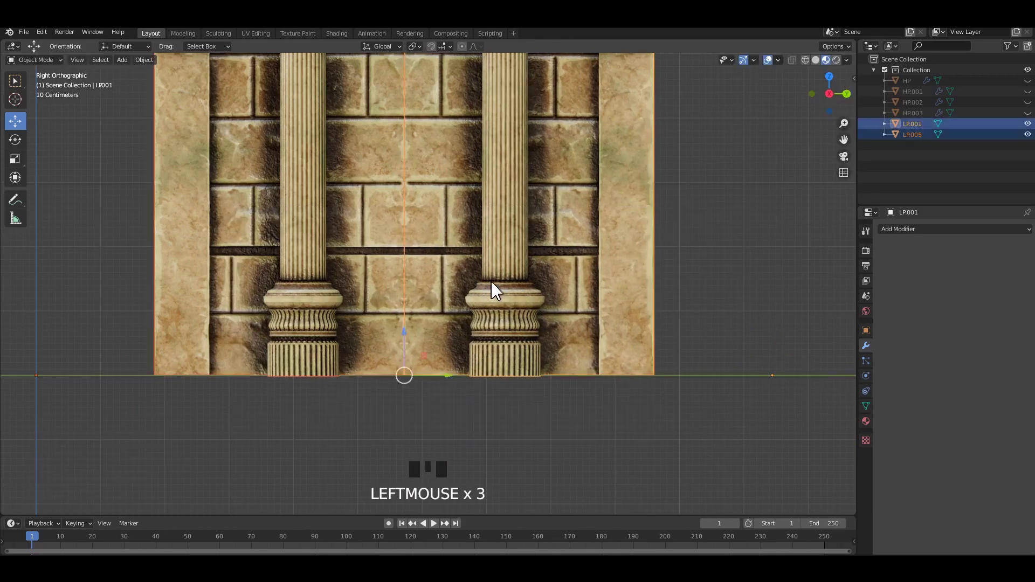
key("ctrl+j")
key("ctrl+a")
left_click_drag(754, 158, 677, 192)
scroll("down", 3)
left_click_drag(647, 245, 593, 211)
left_click(593, 212)
key("ctrl+a")
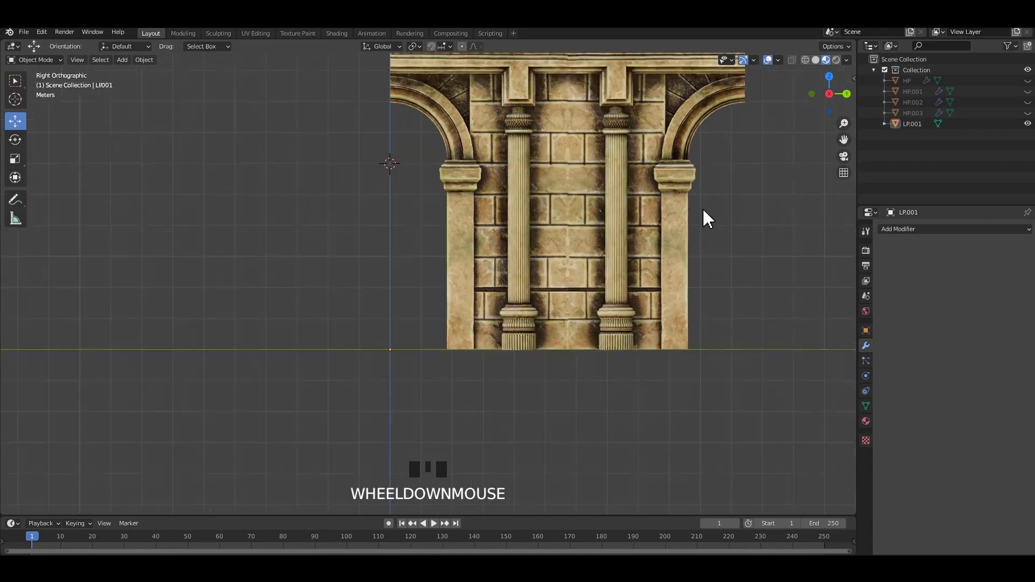
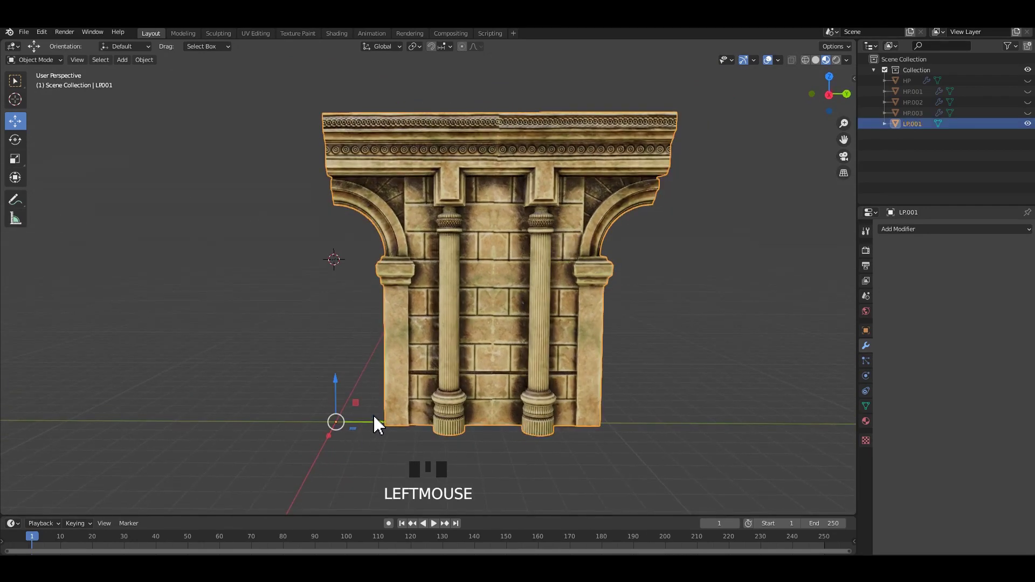
left_click(356, 422)
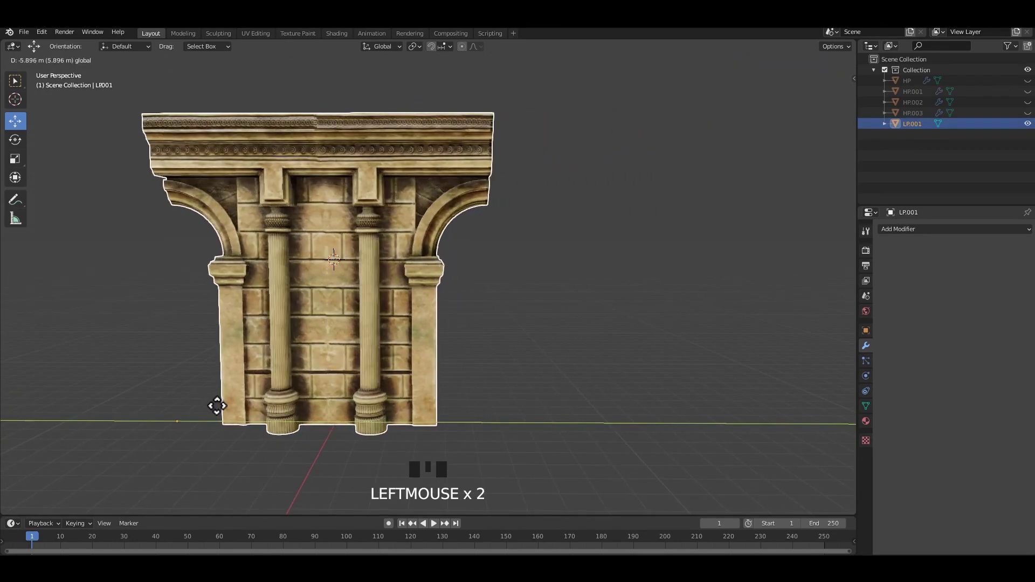
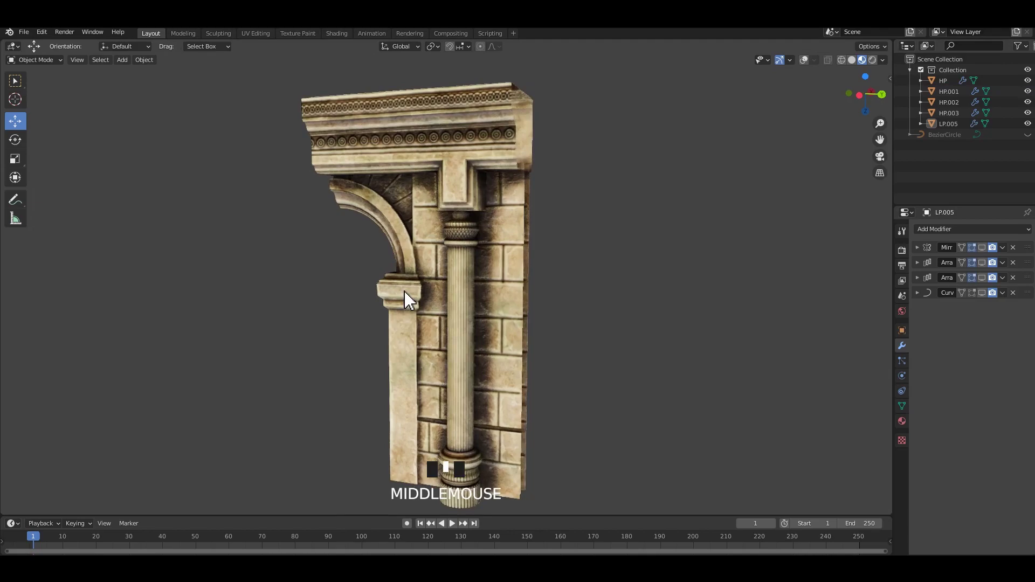
- Select the LP.005 arcade module in the outliner and bring up its modifier stack
scroll("up", 3)
left_click_drag(478, 372, 532, 244)
scroll("up", 3)
middle_click(508, 366)
left_click_drag(513, 363, 492, 356)
scroll("down", 3)
left_click_drag(498, 387, 473, 358)
scroll("up", 3)
left_click_drag(490, 360, 848, 73)
left_click(849, 73)
left_click_drag(546, 275, 562, 279)
left_click(562, 279)
- Raise the Array counts so the module repeats along and stacks into tiers
left_click_drag(561, 302, 849, 69)
left_click_drag(849, 69, 697, 171)
left_click_drag(697, 171, 987, 258)
left_click_drag(988, 258, 620, 250)
left_click_drag(620, 250, 699, 188)
left_click(699, 188)
left_click_drag(653, 227, 558, 229)
scroll("up", 3)
left_click_drag(511, 210, 519, 230)
scroll("up", 3)
middle_click(541, 286)
left_click_drag(517, 241, 556, 237)
scroll("up", 3)
middle_click(537, 232)
scroll("down", 3)
- Set the Curve modifier to bend the arcade around the Bezier circle
left_click_drag(534, 246, 605, 315)
scroll("up", 3)
left_click_drag(580, 320, 603, 351)
scroll("down", 3)
left_click_drag(626, 336, 660, 276)
left_click_drag(661, 275, 818, 292)
scroll("down", 3)
left_click_drag(703, 302, 600, 306)
scroll("up", 3)
left_click_drag(671, 306, 649, 306)
left_click_drag(649, 306, 700, 319)
middle_click(701, 319)
scroll("down", 3)
left_click_drag(655, 310, 985, 292)
left_click(986, 293)
- Fine-tune the modifier values and orbit to inspect the multi-tier Colosseum-like ring
scroll("down", 3)
left_click_drag(712, 321, 671, 289)
scroll("up", 3)
left_click_drag(692, 274, 661, 262)
scroll("up", 3)
left_click_drag(650, 312, 985, 291)
left_click_drag(985, 292, 477, 228)
scroll("down", 3)
scroll("down", 3)
left_click_drag(445, 214, 373, 247)
scroll("up", 3)
left_click_drag(437, 240, 445, 344)
scroll("up", 3)
middle_click(468, 325)
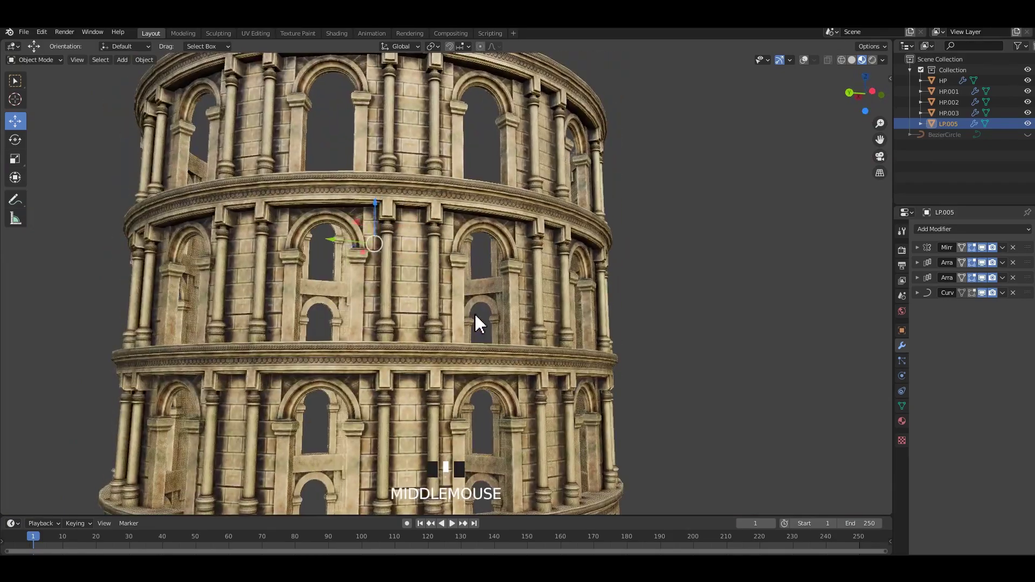
scroll("up", 3)
left_click_drag(465, 308, 440, 402)
scroll("down", 3)
left_click_drag(453, 350, 428, 342)
scroll("down", 3)
middle_click(423, 361)
scroll("down", 3)
middle_click(431, 377)
left_click_drag(670, 372, 612, 377)
scroll("down", 3)
left_click_drag(595, 376, 527, 396)
key("ctrl+s")
left_click_drag(526, 379, 476, 410)
scroll("up", 3)
left_click_drag(510, 389, 532, 196)
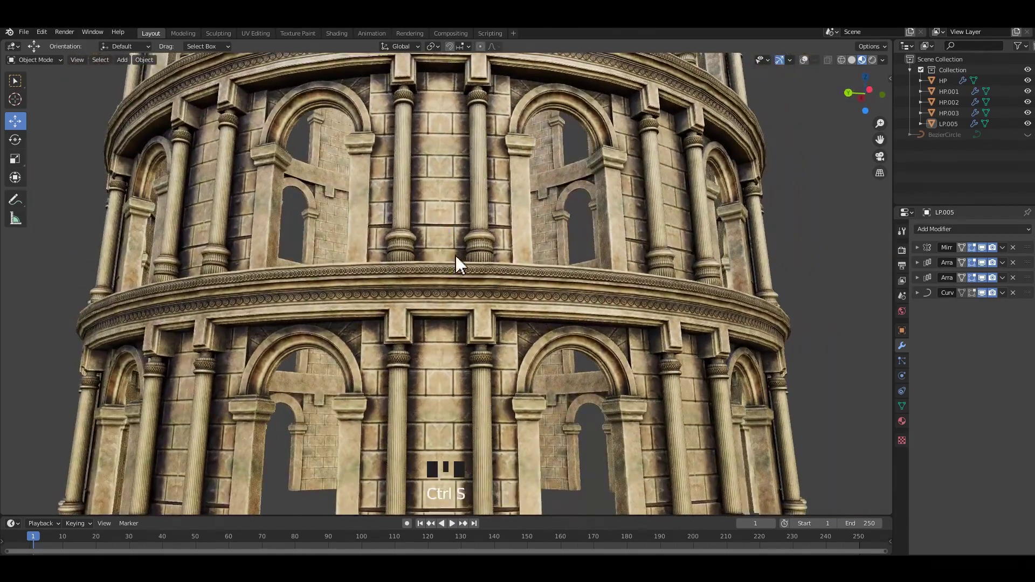